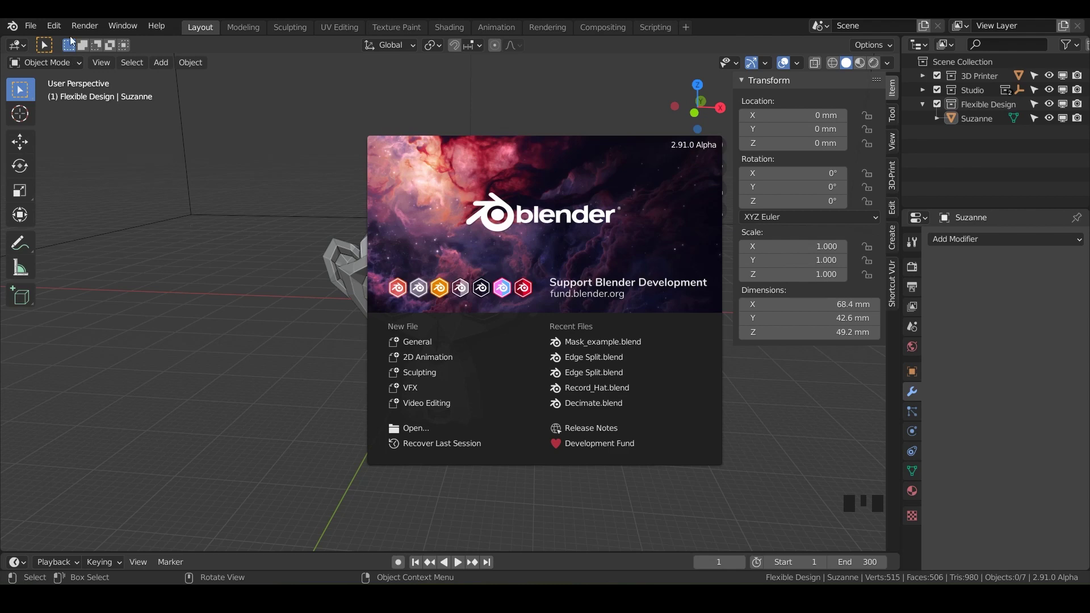
Save the Suzanne scene as a new file named Mask.blend
{"action": "left_click_drag", "start_coordinate": [35, 31], "coordinate": [79, 144]}
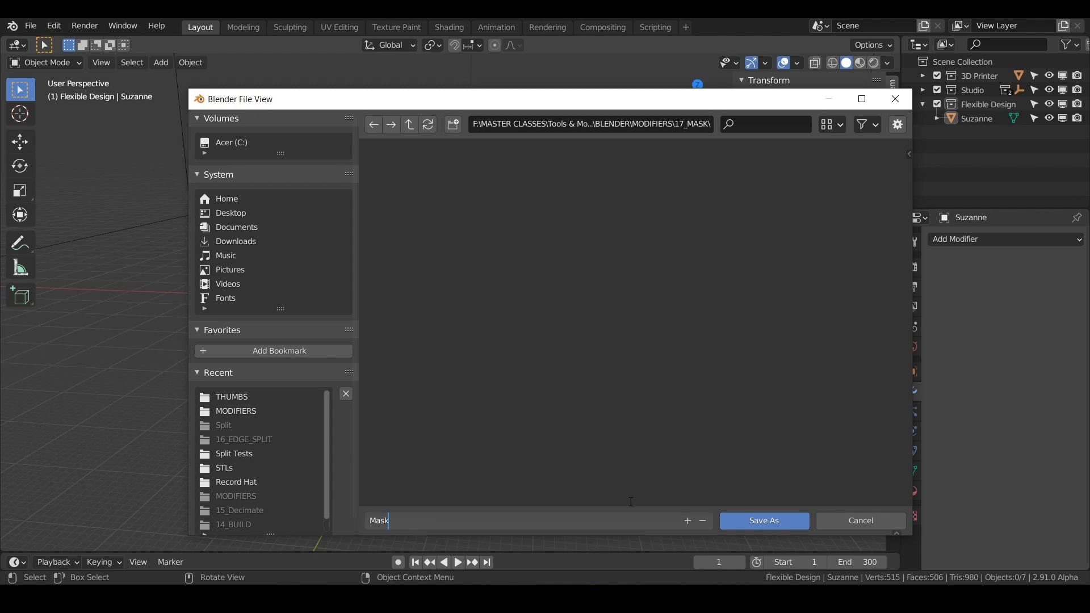
{"action": "left_click", "coordinate": [749, 523]}
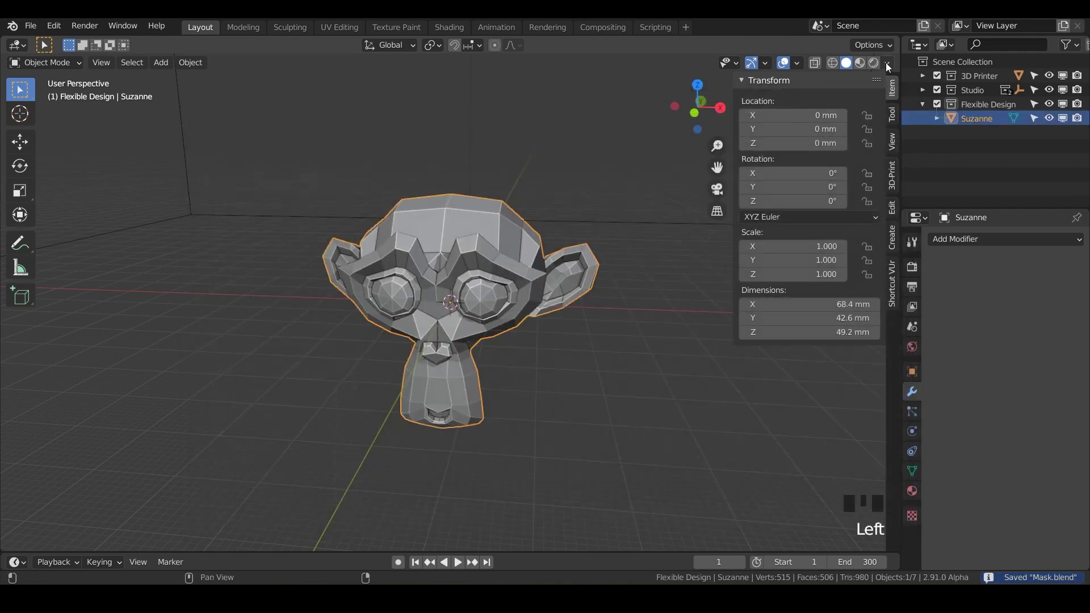
Show Suzanne in red Material Preview shading and add a Mask modifier that hides the mesh
{"action": "left_click", "coordinate": [877, 65]}
{"action": "left_click_drag", "start_coordinate": [434, 301], "coordinate": [532, 248]}
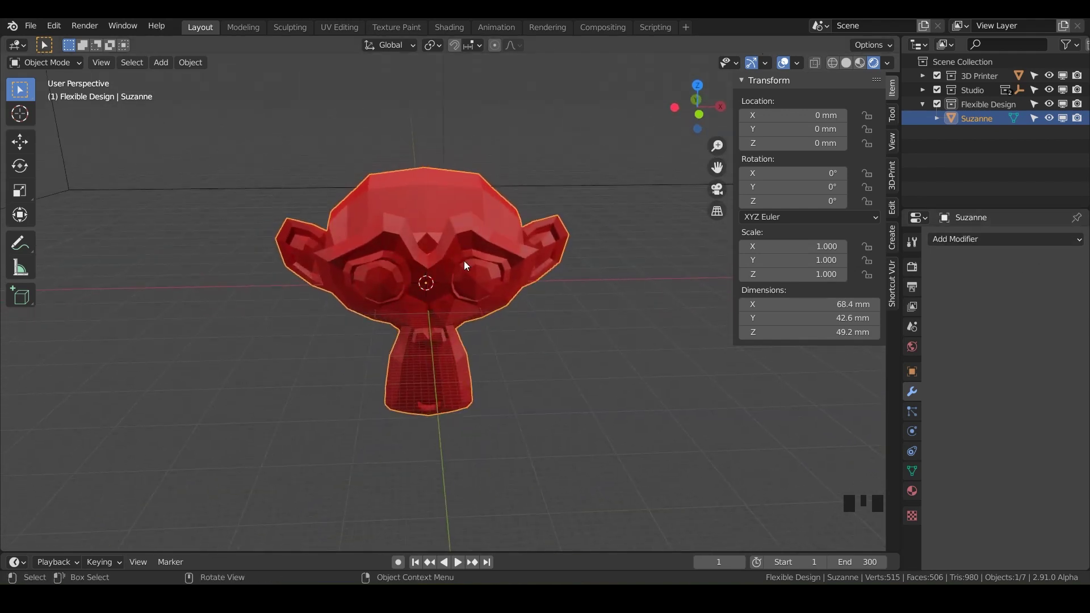
{"action": "left_click", "coordinate": [961, 237]}
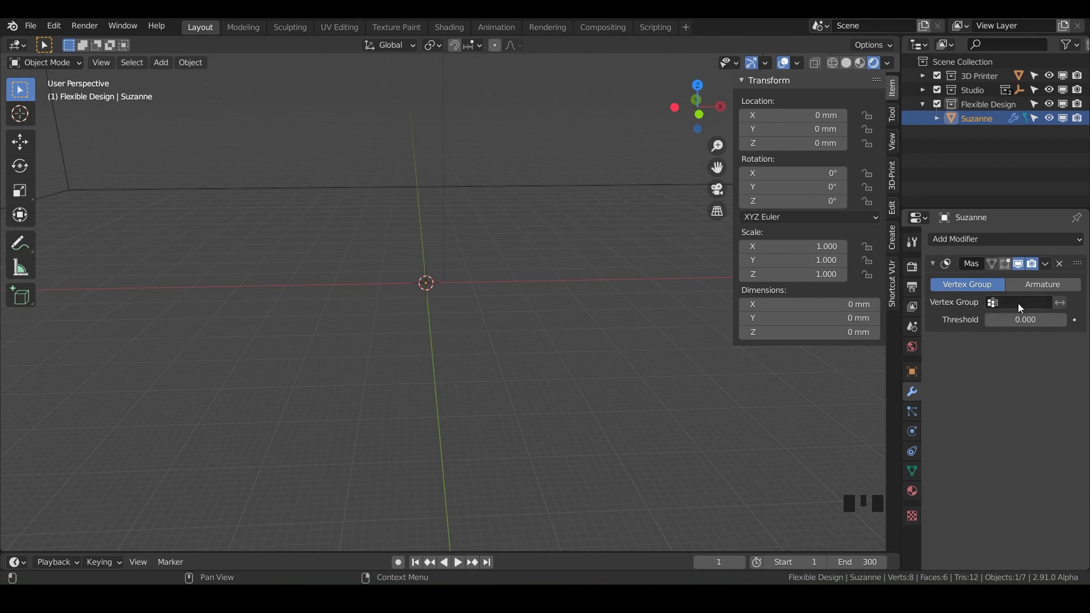
Switch Suzanne into Edit Mode to start selecting its front vertices
{"action": "left_click_drag", "start_coordinate": [1036, 318], "coordinate": [481, 357]}
{"action": "key", "text": "Tab"}
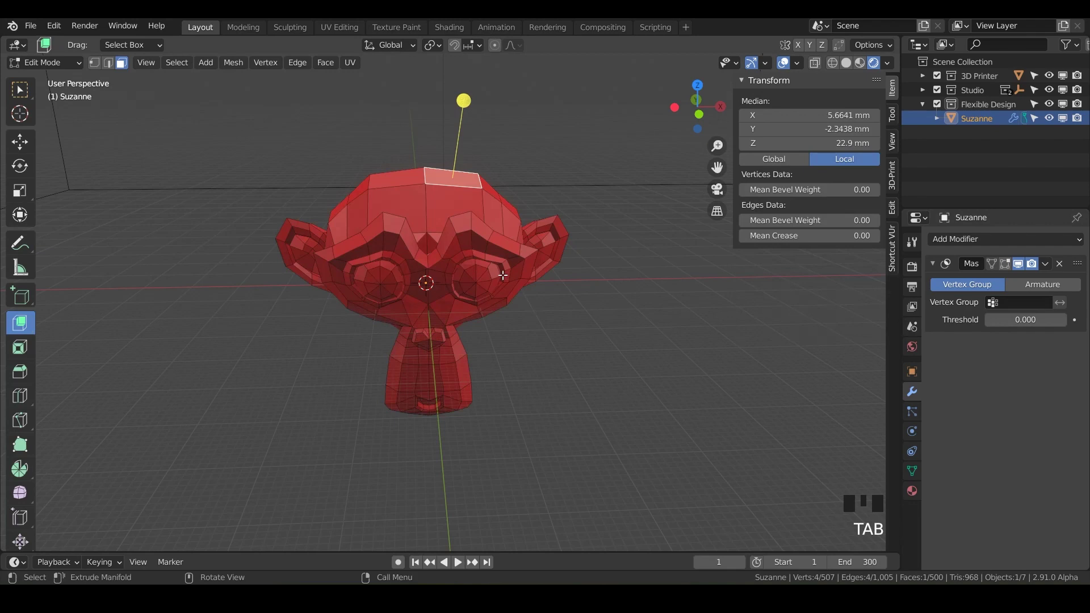
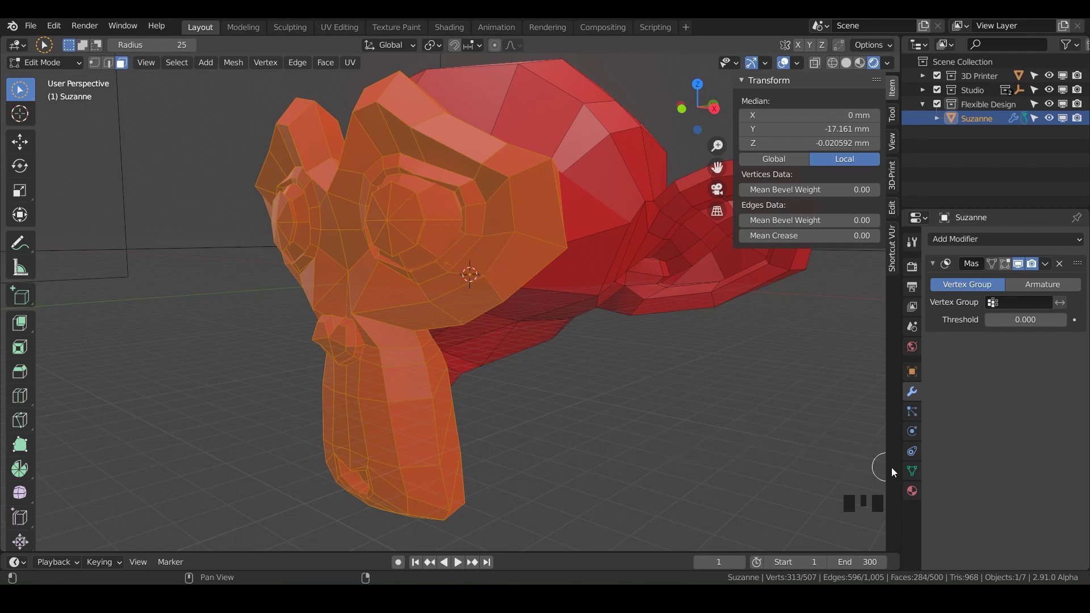
Add a vertex group for Suzanne's front half and check the Mask modifier against the group list
{"action": "left_click", "coordinate": [914, 474]}
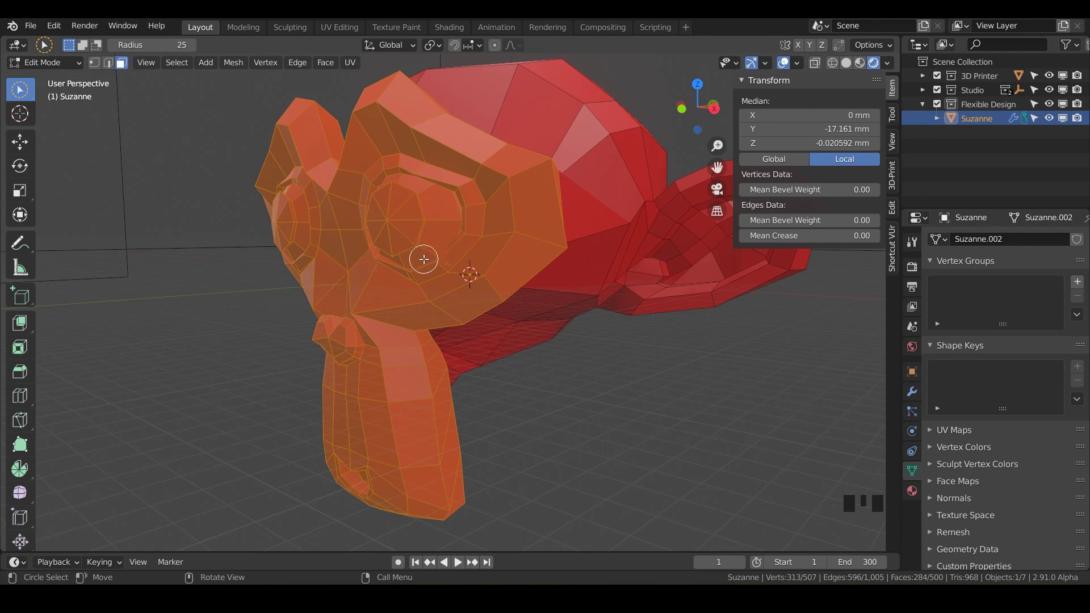
{"action": "key", "text": "ctrl+g"}
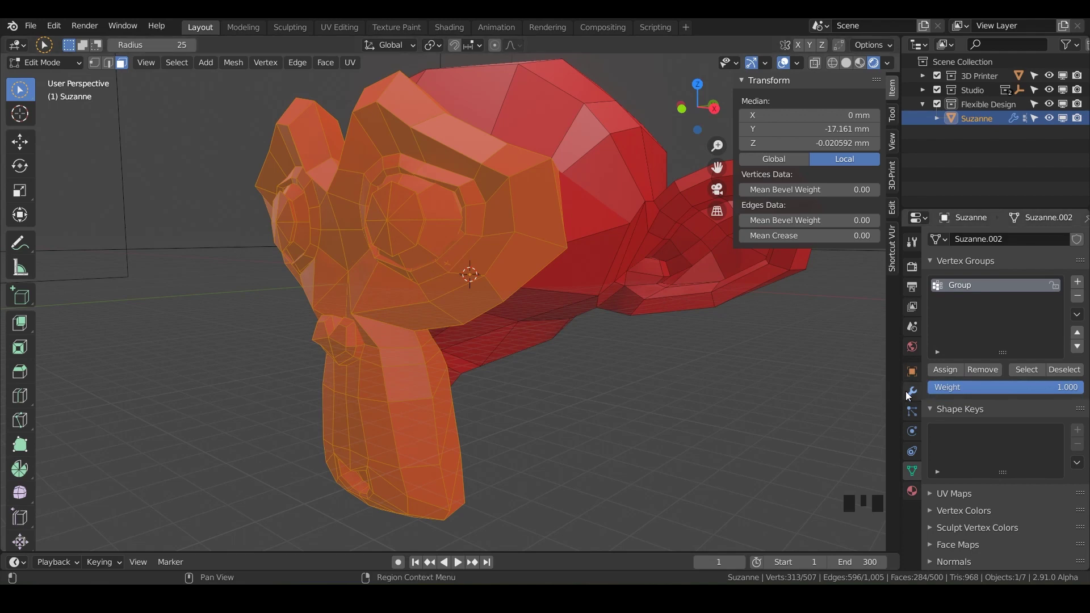
{"action": "left_click", "coordinate": [916, 396]}
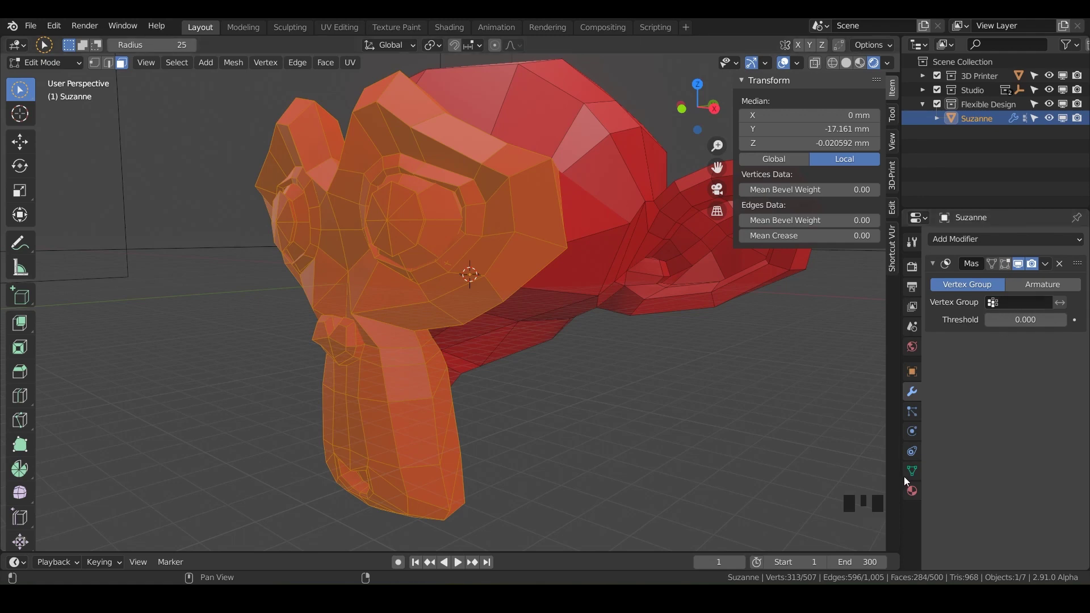
{"action": "left_click", "coordinate": [919, 475]}
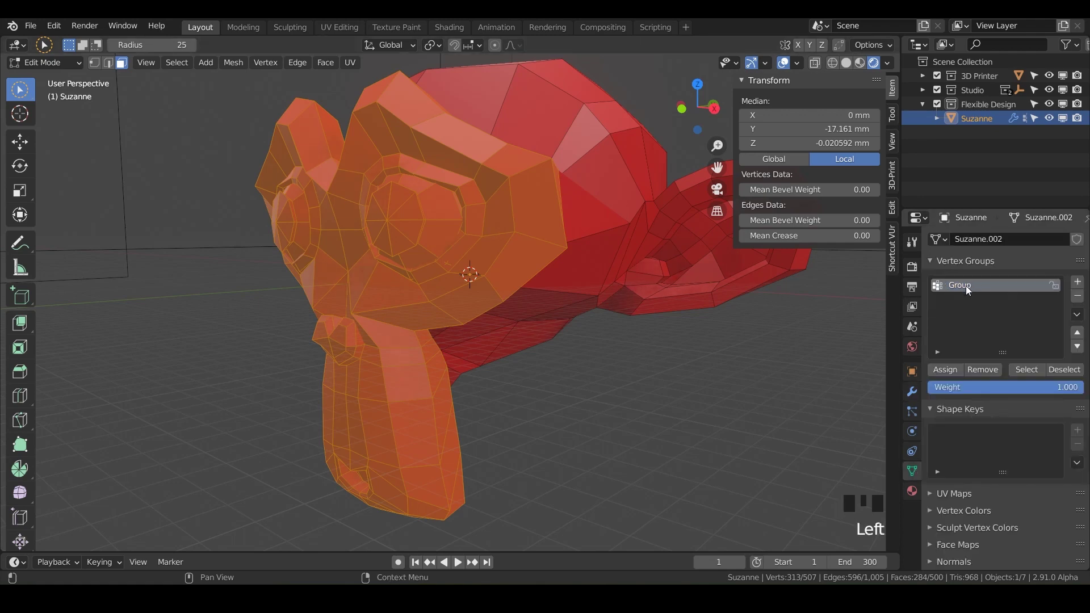
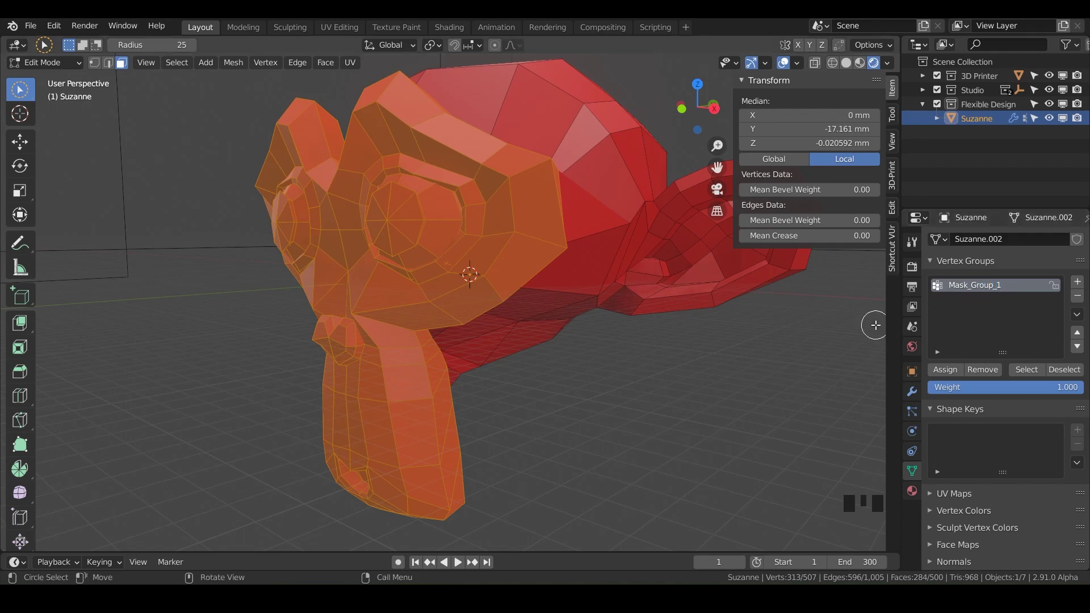
Set the Mask modifier's vertex group to Mask_Group_1 and inspect the half-masked Suzanne
{"action": "left_click", "coordinate": [917, 394]}
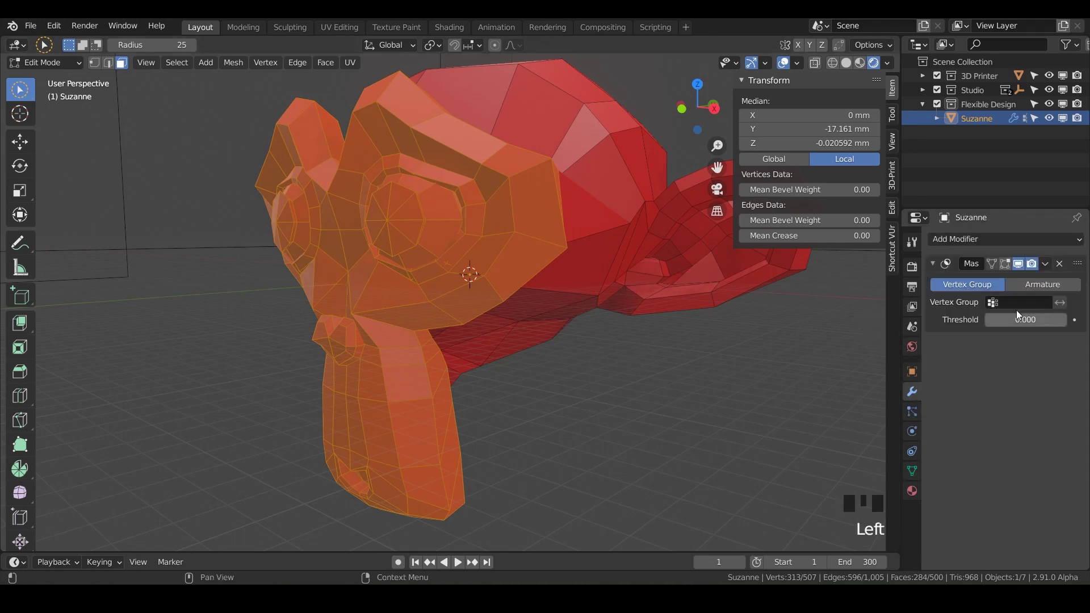
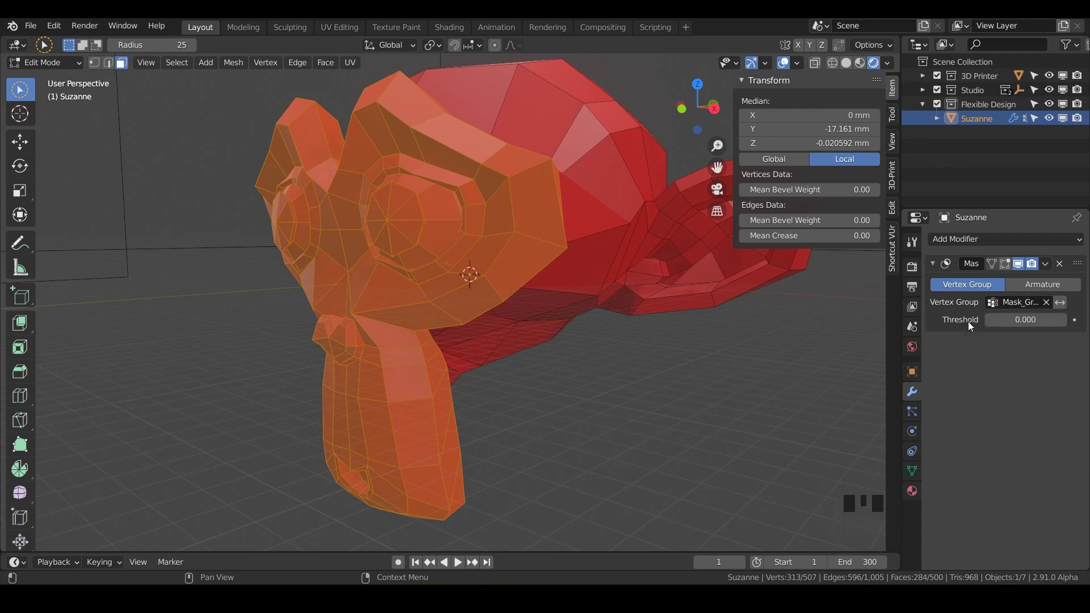
{"action": "left_click_drag", "start_coordinate": [69, 67], "coordinate": [568, 323]}
{"action": "left_click_drag", "start_coordinate": [567, 323], "coordinate": [581, 357]}
{"action": "scroll", "scroll_direction": "down", "scroll_amount": 3}
{"action": "left_click_drag", "start_coordinate": [580, 357], "coordinate": [1064, 307]}
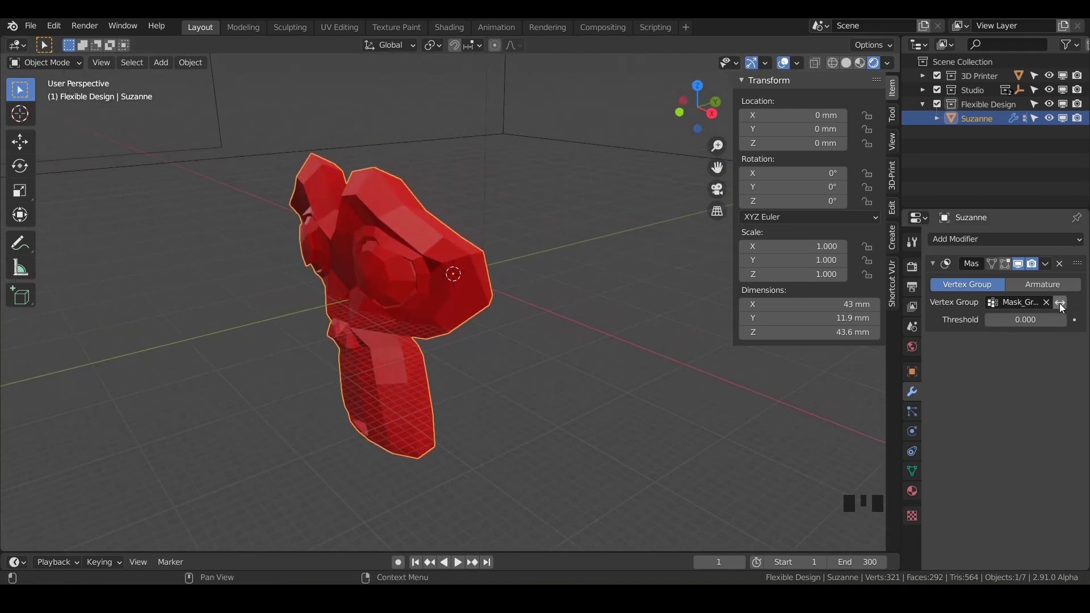
{"action": "left_click", "coordinate": [1064, 307]}
{"action": "left_click_drag", "start_coordinate": [562, 366], "coordinate": [1070, 307]}
{"action": "left_click", "coordinate": [1072, 306]}
{"action": "left_click", "coordinate": [1056, 305]}
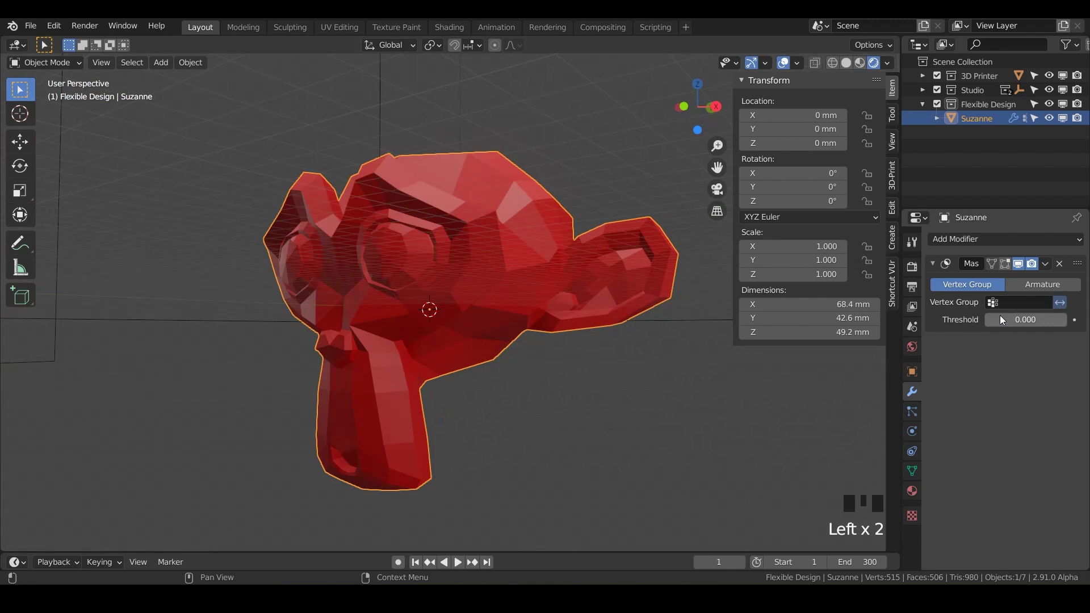
{"action": "left_click_drag", "start_coordinate": [1017, 311], "coordinate": [1050, 333]}
{"action": "left_click_drag", "start_coordinate": [1059, 321], "coordinate": [1023, 328]}
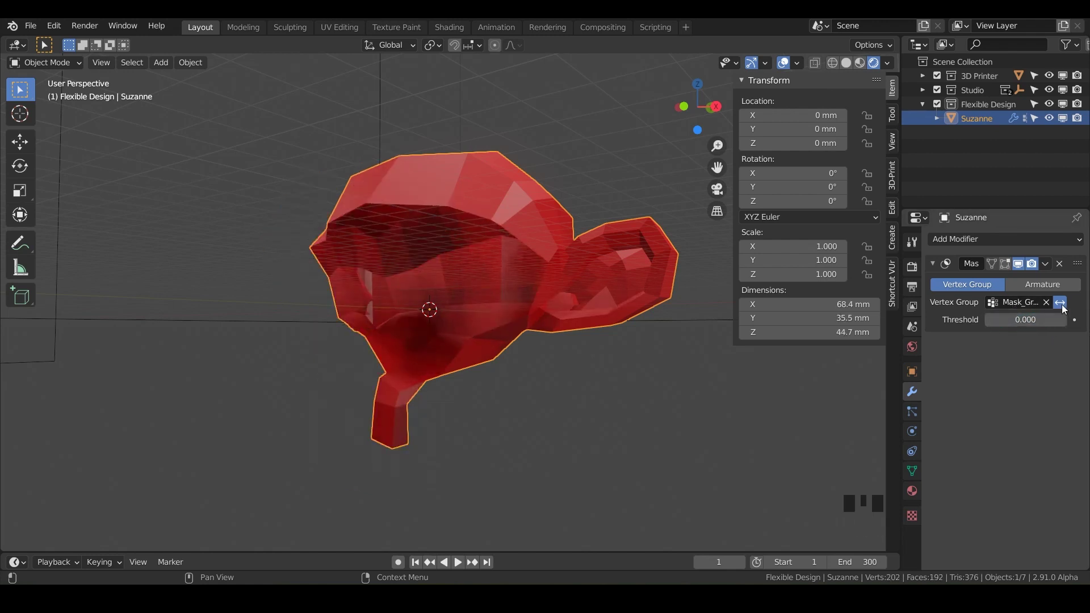
{"action": "left_click", "coordinate": [1061, 310]}
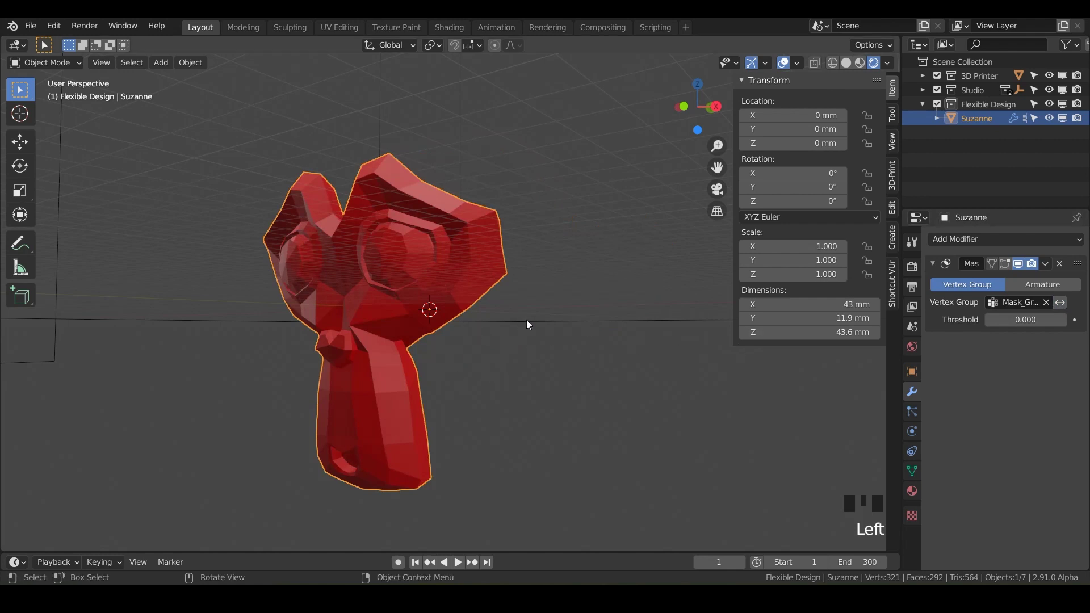
{"action": "left_click_drag", "start_coordinate": [574, 326], "coordinate": [1050, 267]}
{"action": "left_click_drag", "start_coordinate": [1050, 268], "coordinate": [921, 292]}
{"action": "left_click_drag", "start_coordinate": [506, 348], "coordinate": [1052, 268]}
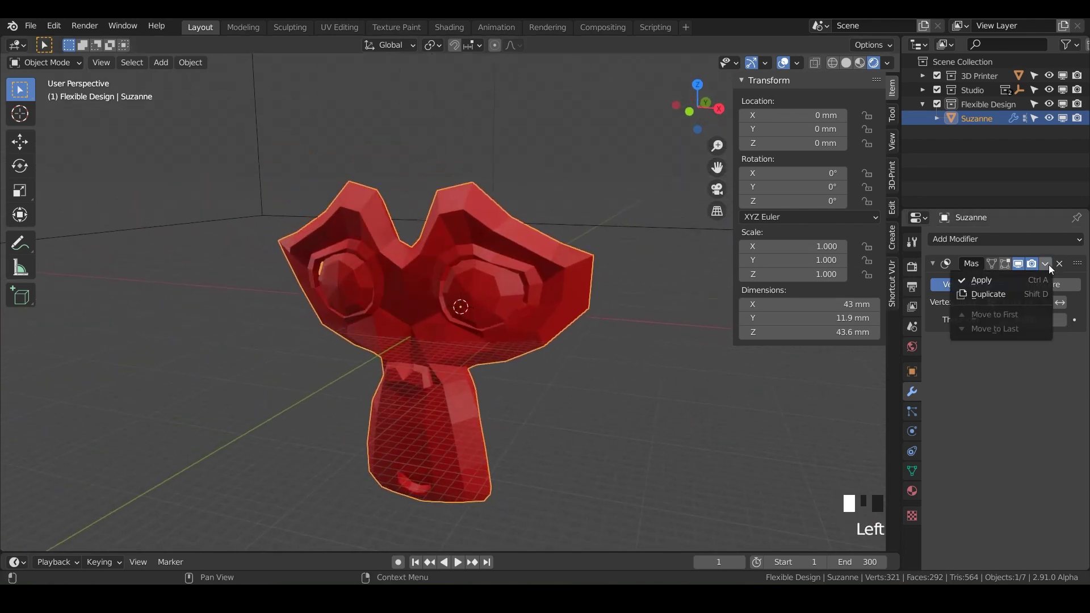
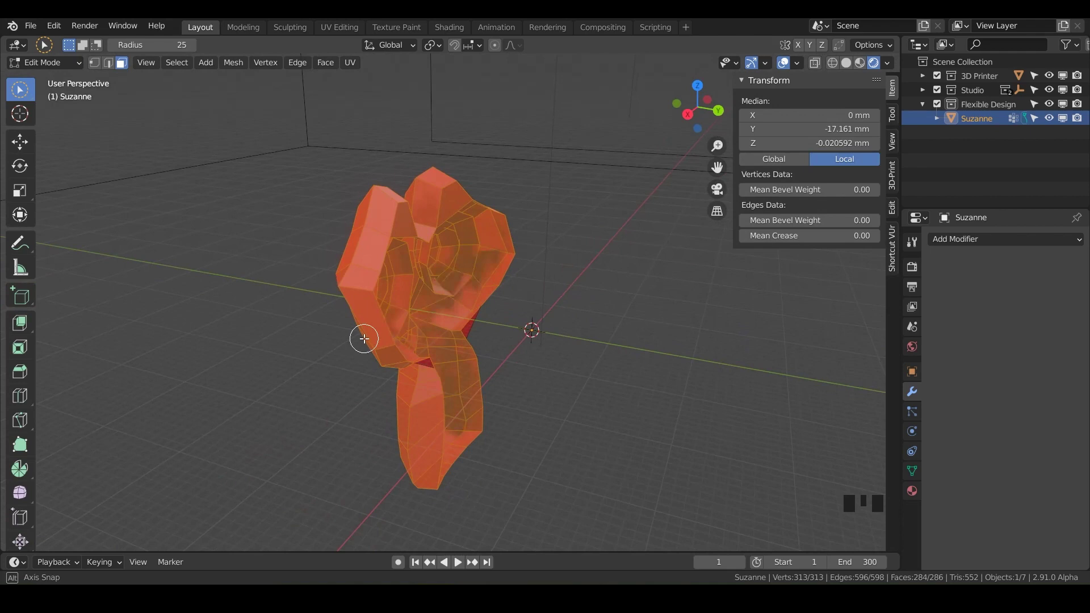
Undo the last change and add a new vertex group Mask_Group_1 to Suzanne
{"action": "key", "text": "ctrl+z"}
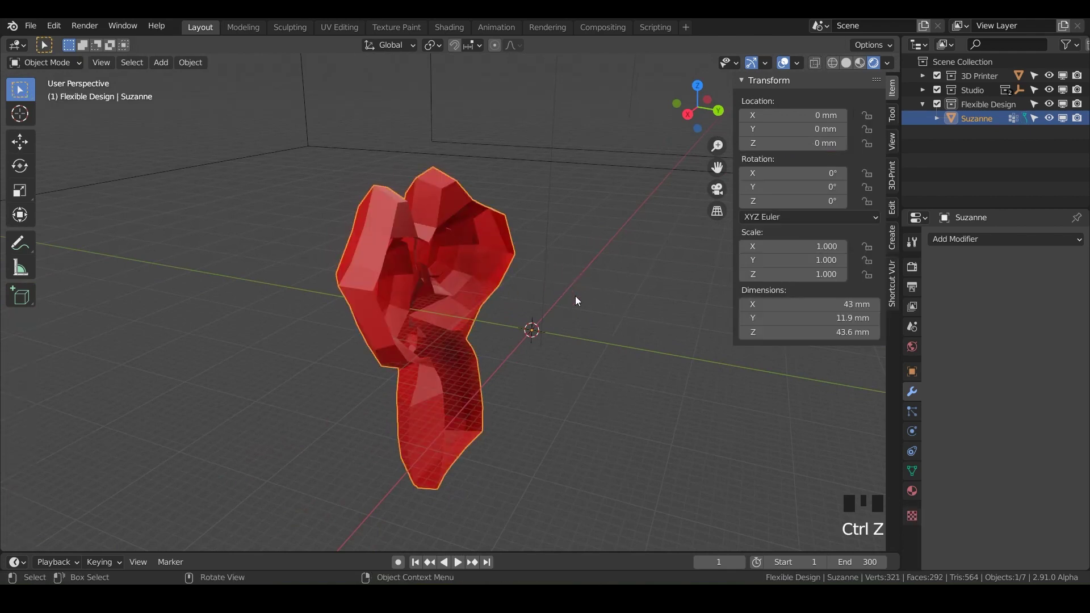
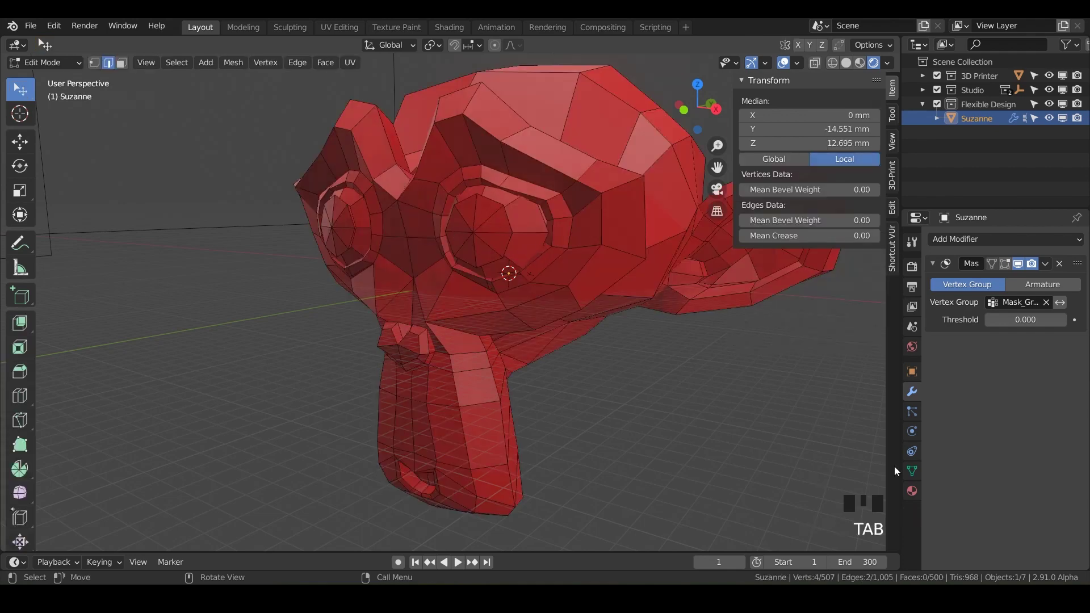
{"action": "left_click", "coordinate": [919, 476]}
{"action": "left_click", "coordinate": [911, 477]}
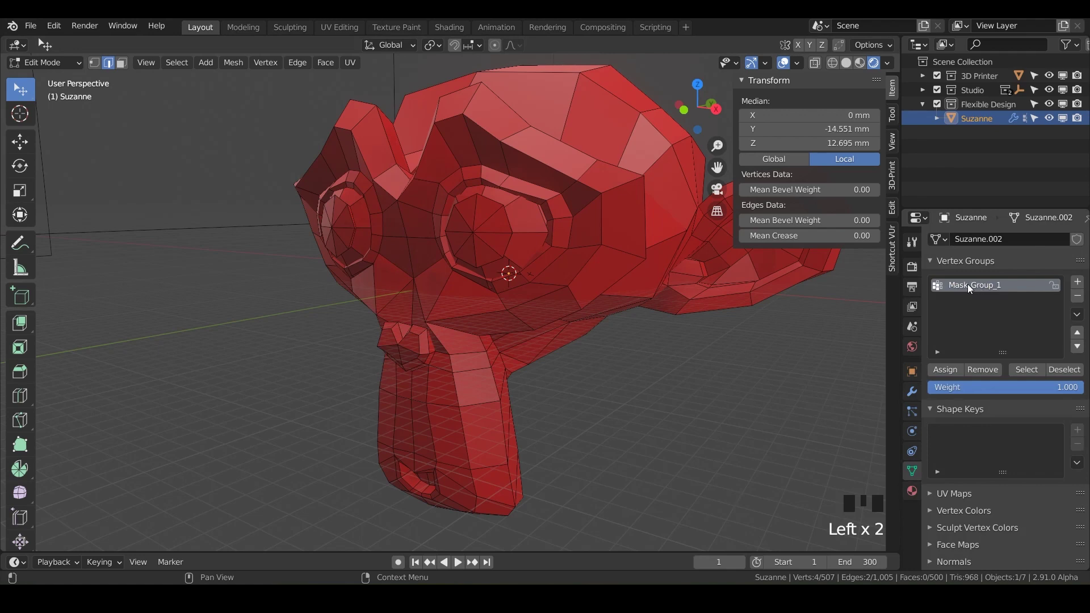
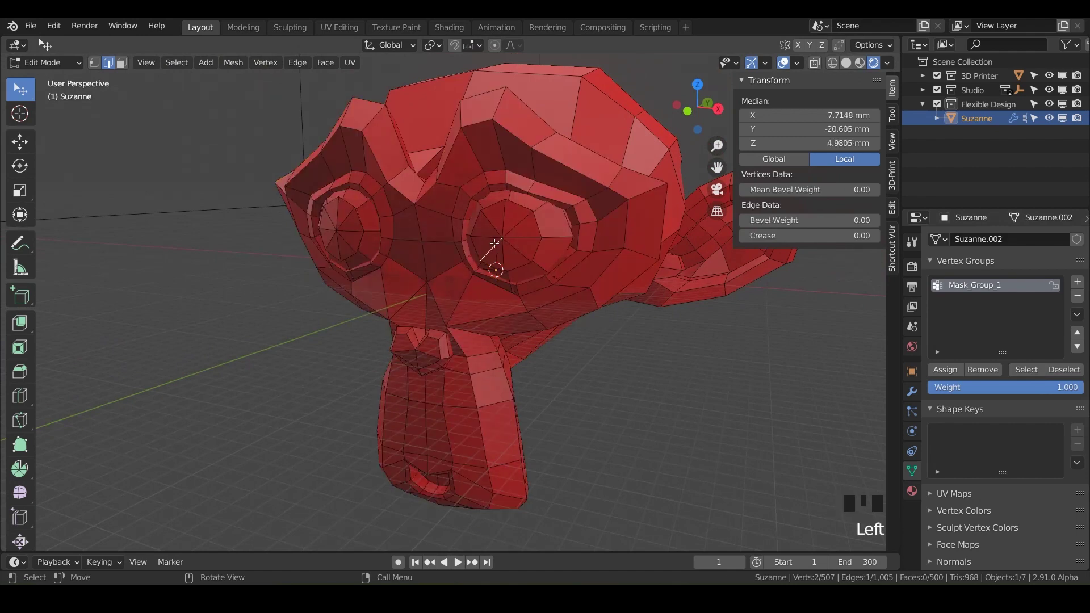
Select every connected face of one of Suzanne's eyes with select linked (L)
{"action": "key", "text": "l"}
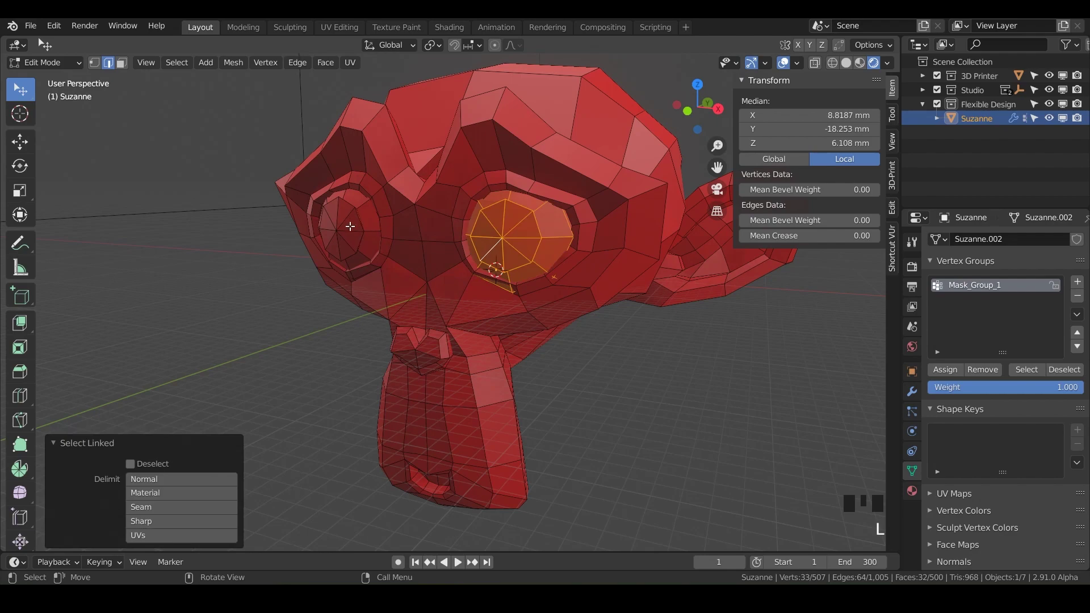
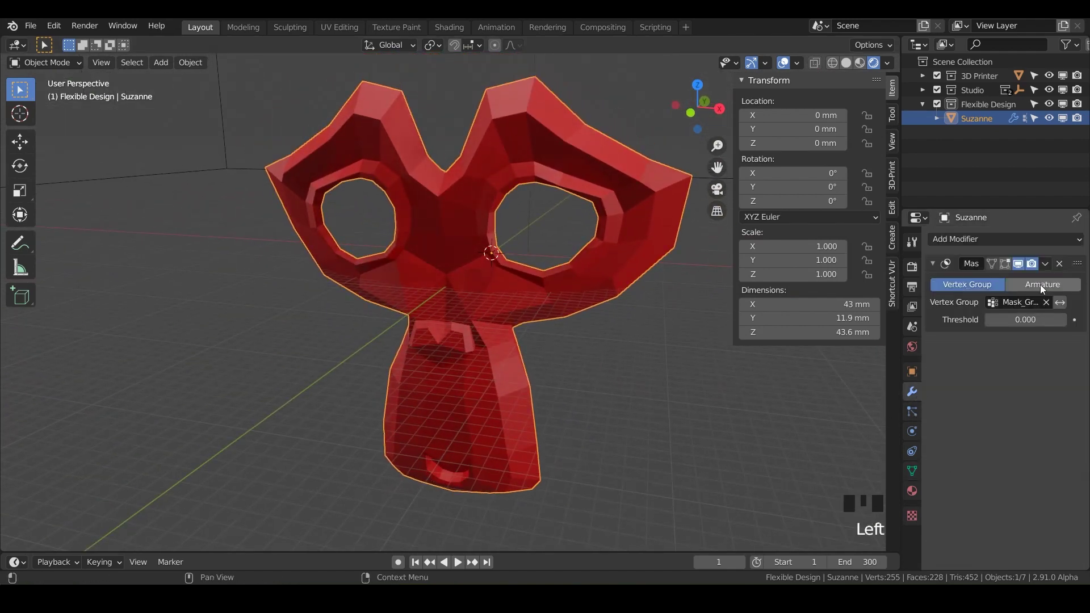
Bring up the Add Modifier list to start the sphere-driven mask on Suzanne.001
{"action": "left_click", "coordinate": [961, 248]}
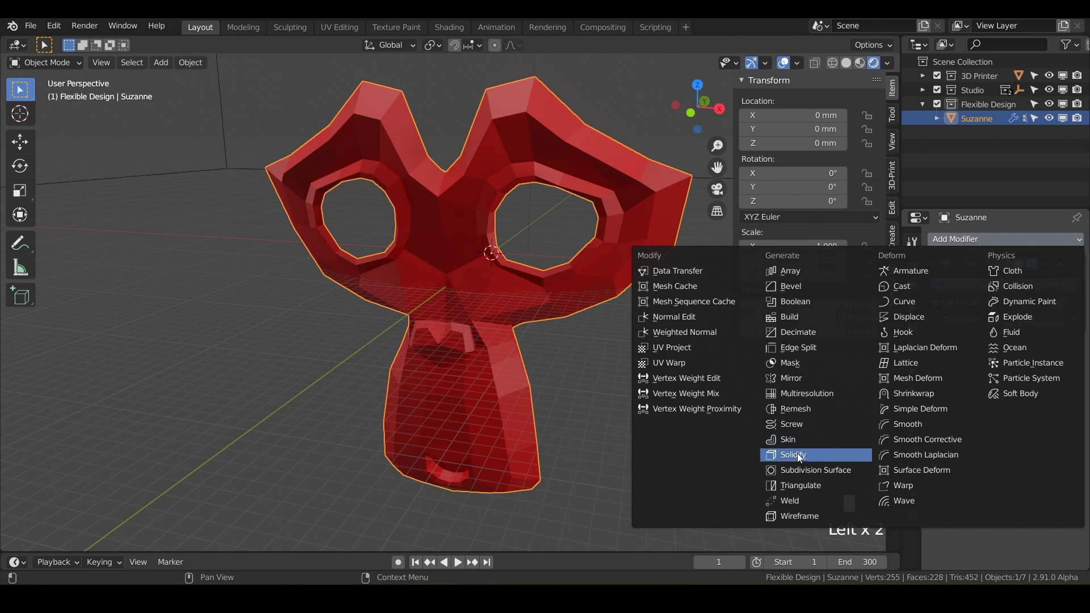
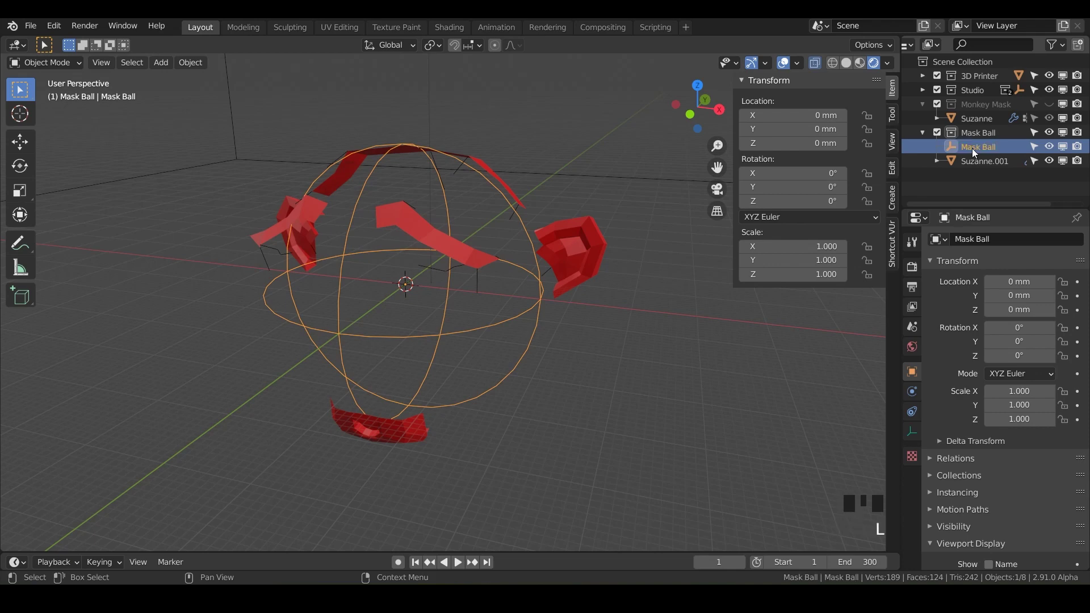
Move the Mask Ball sphere through Suzanne several times and leave it above the head
{"action": "key", "text": "g"}
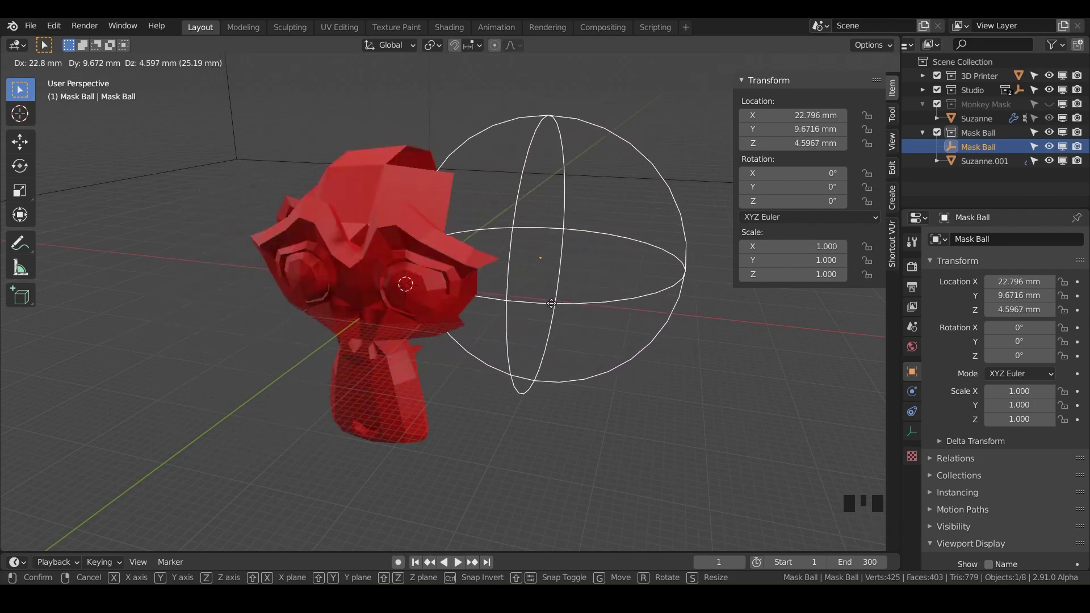
{"action": "left_click_drag", "start_coordinate": [473, 337], "coordinate": [351, 356]}
{"action": "scroll", "scroll_direction": "up", "scroll_amount": 3}
{"action": "left_click_drag", "start_coordinate": [351, 357], "coordinate": [356, 290]}
{"action": "scroll", "scroll_direction": "up", "scroll_amount": 3}
{"action": "scroll", "scroll_direction": "up", "scroll_amount": 3}
{"action": "left_click_drag", "start_coordinate": [356, 290], "coordinate": [403, 279]}
{"action": "scroll", "scroll_direction": "down", "scroll_amount": 3}
{"action": "left_click_drag", "start_coordinate": [403, 279], "coordinate": [500, 285]}
{"action": "scroll", "scroll_direction": "down", "scroll_amount": 3}
{"action": "left_click_drag", "start_coordinate": [500, 286], "coordinate": [492, 222]}
{"action": "left_click", "coordinate": [492, 222]}
Move the sphere away from Suzanne and back toward it to retest the mask
{"action": "key", "text": "g"}
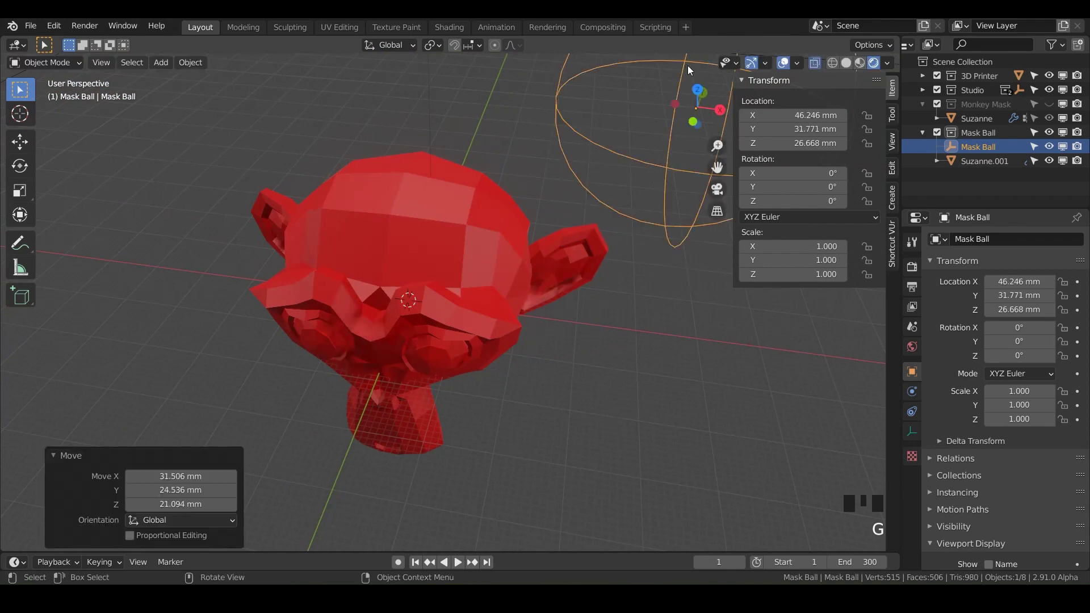
{"action": "scroll", "scroll_direction": "down", "scroll_amount": 3}
{"action": "left_click_drag", "start_coordinate": [503, 256], "coordinate": [541, 263]}
{"action": "key", "text": "g"}
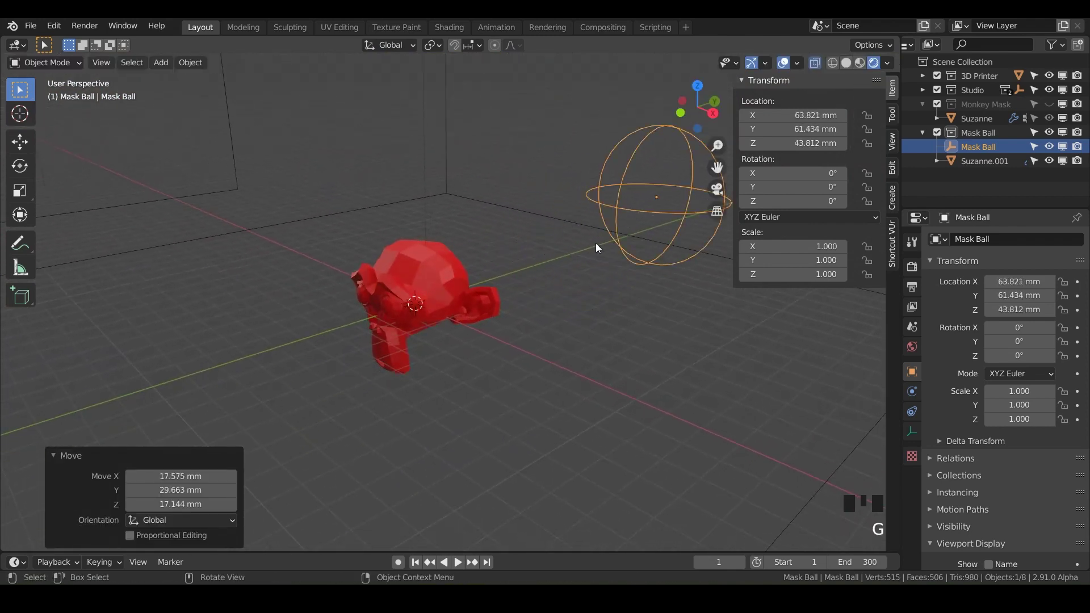
{"action": "left_click_drag", "start_coordinate": [517, 305], "coordinate": [1021, 144]}
{"action": "scroll", "scroll_direction": "down", "scroll_amount": 3}
{"action": "scroll", "scroll_direction": "up", "scroll_amount": 3}
Orbit around Suzanne's masked face and finish viewing it from the front
{"action": "left_click_drag", "start_coordinate": [649, 244], "coordinate": [367, 286]}
{"action": "scroll", "scroll_direction": "down", "scroll_amount": 3}
{"action": "left_click_drag", "start_coordinate": [447, 331], "coordinate": [403, 299]}
{"action": "scroll", "scroll_direction": "down", "scroll_amount": 3}
{"action": "left_click_drag", "start_coordinate": [403, 299], "coordinate": [362, 260]}
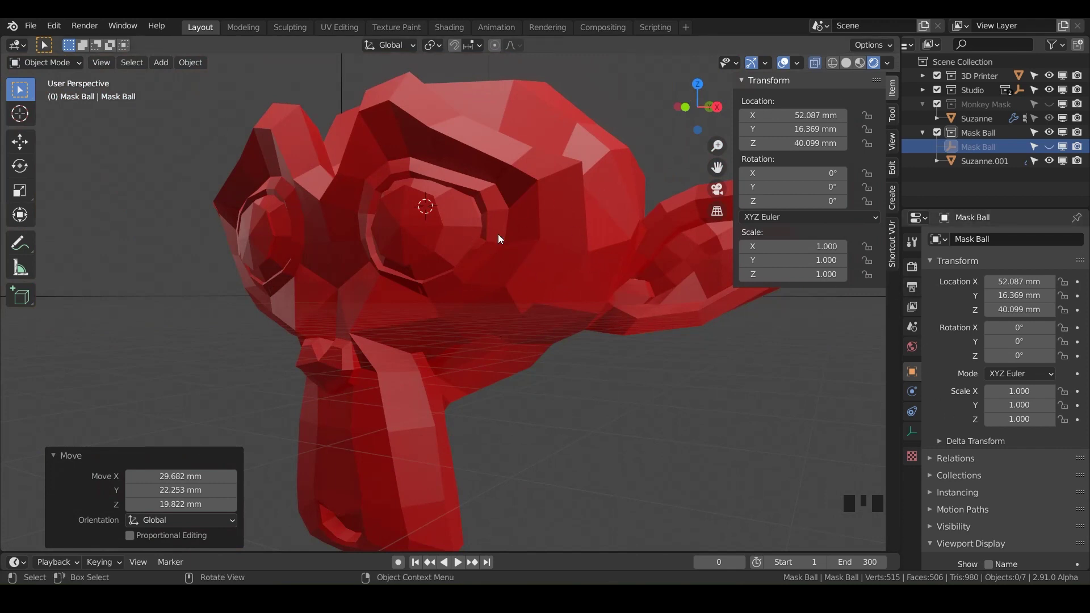
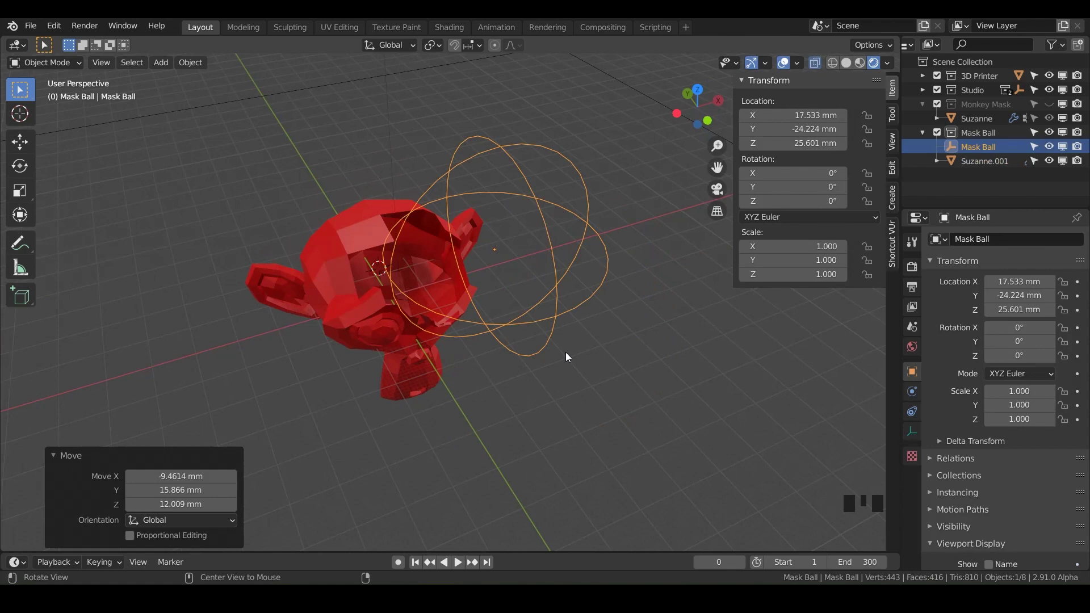
{"action": "left_click_drag", "start_coordinate": [570, 356], "coordinate": [884, 164]}
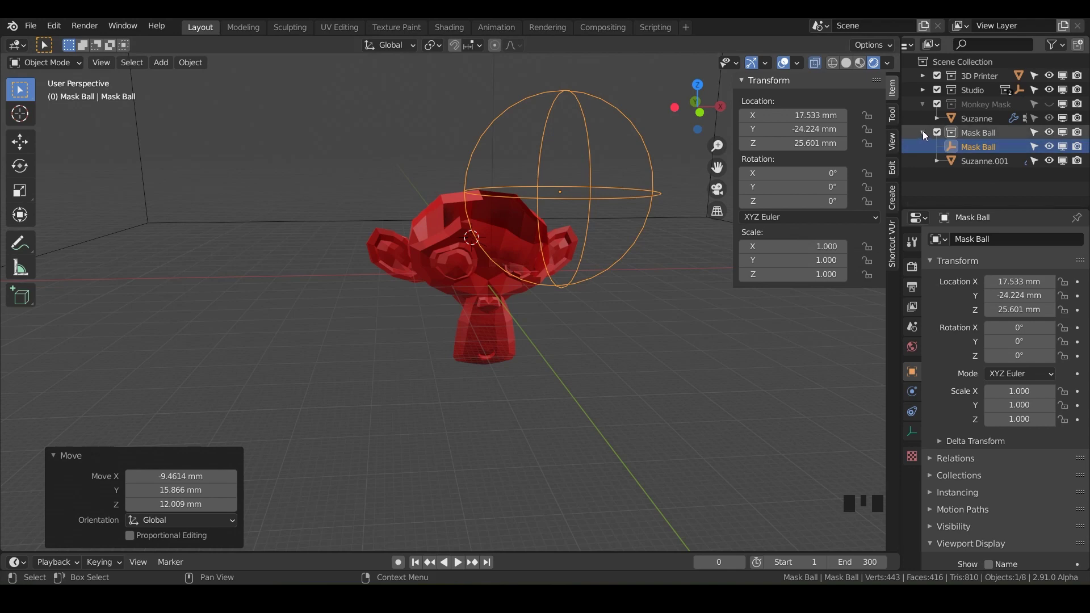
Collapse the Mask Ball collection and exclude it from the scene
{"action": "left_click", "coordinate": [928, 134]}
{"action": "left_click", "coordinate": [1053, 138]}
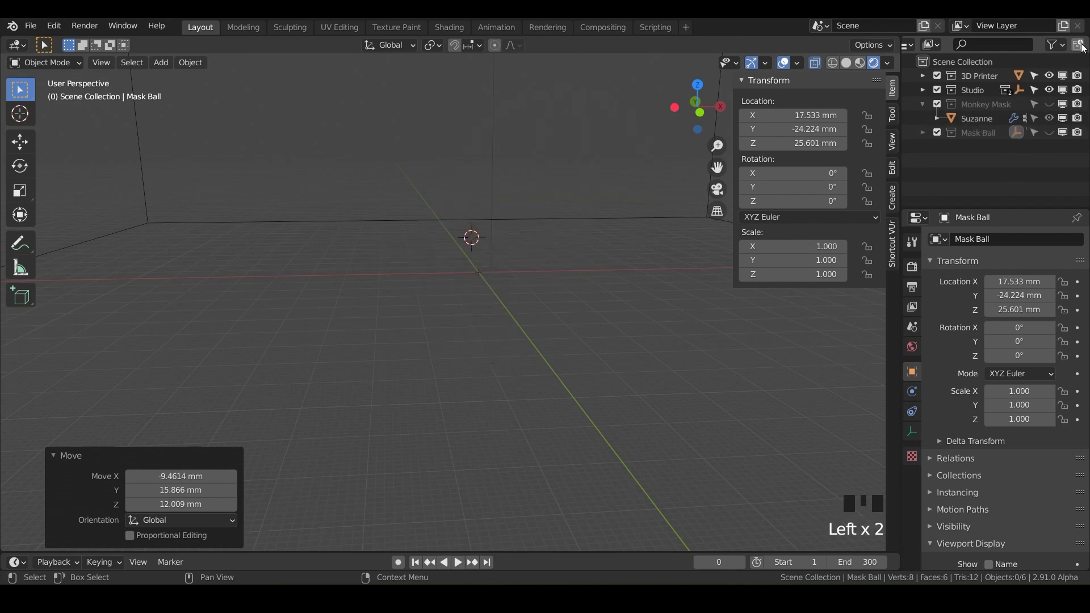
{"action": "left_click_drag", "start_coordinate": [1085, 47], "coordinate": [993, 150]}
Create a new collection in the Outliner and rename it Armature
{"action": "left_click", "coordinate": [926, 106]}
{"action": "left_click", "coordinate": [928, 106]}
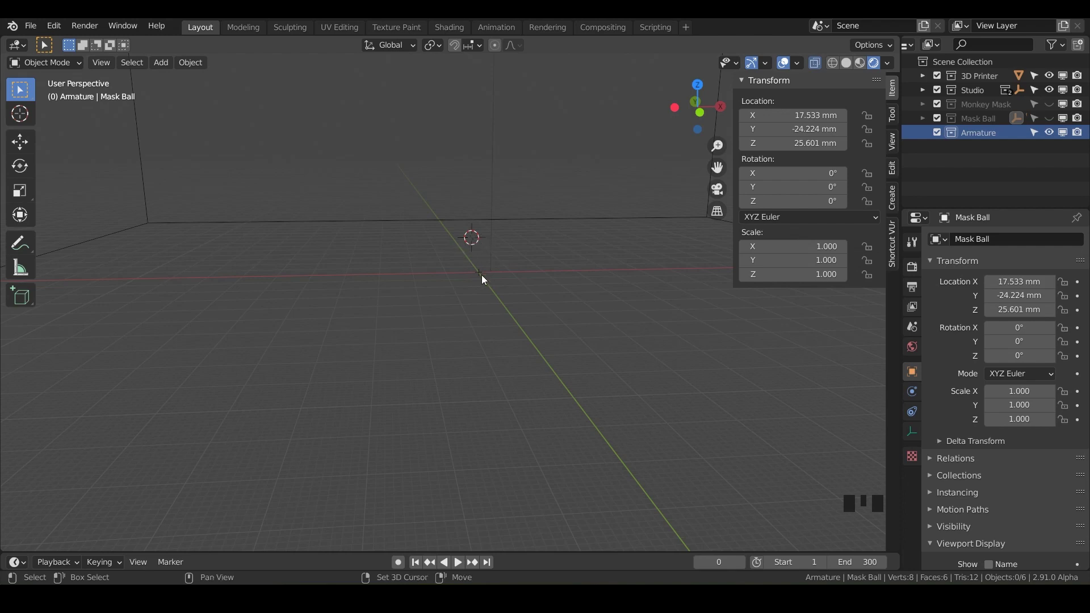
Reset the 3D cursor to the world origin with Shift+S
{"action": "key", "text": "shift+s"}
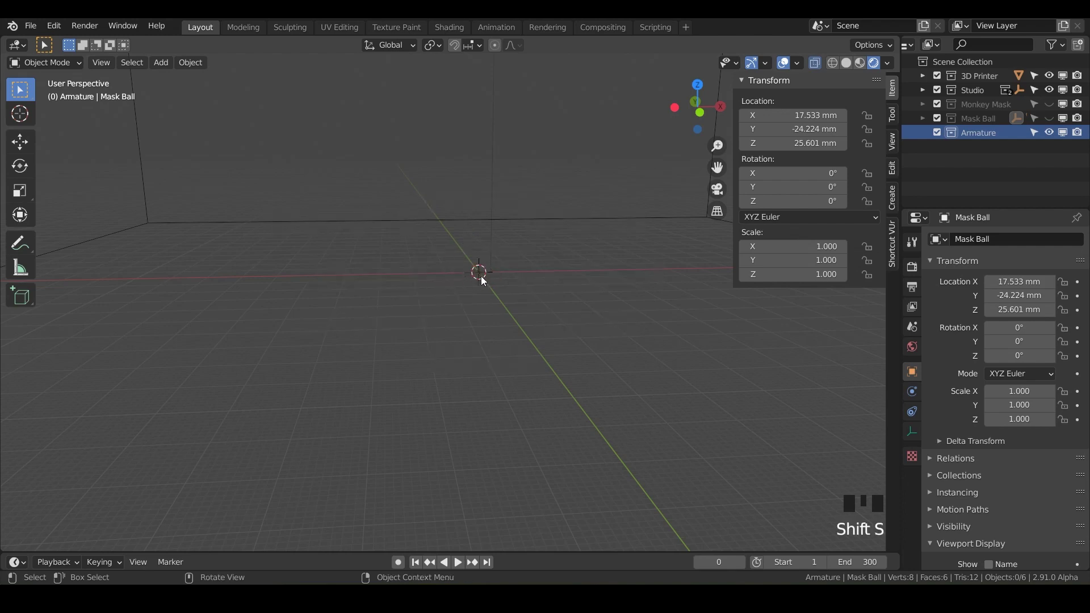
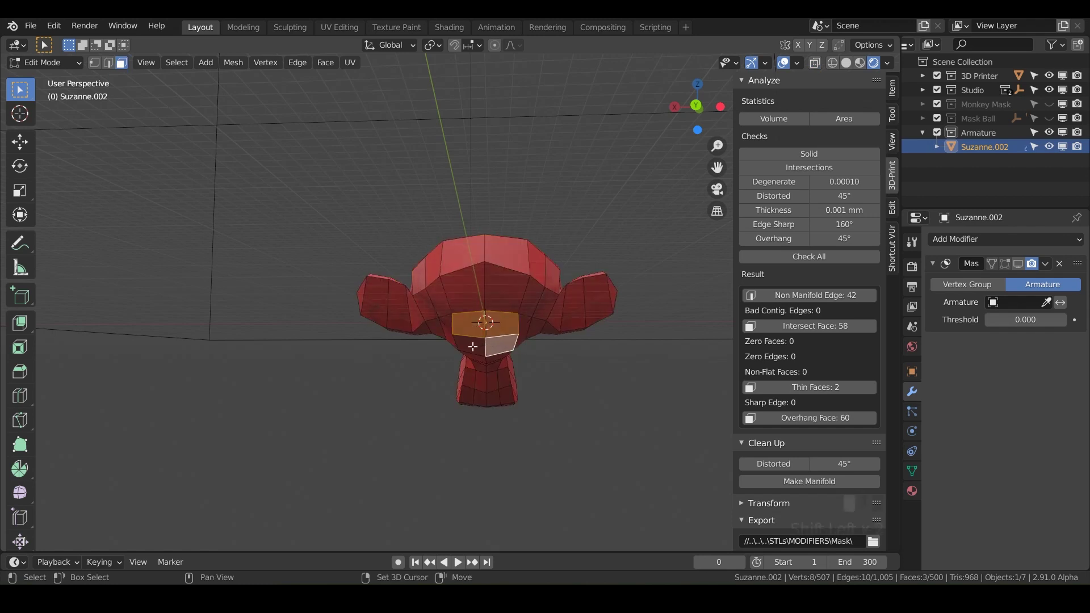
View Suzanne from the right orthographic side and bring up the extrude variations
{"action": "key", "text": "KP_3"}
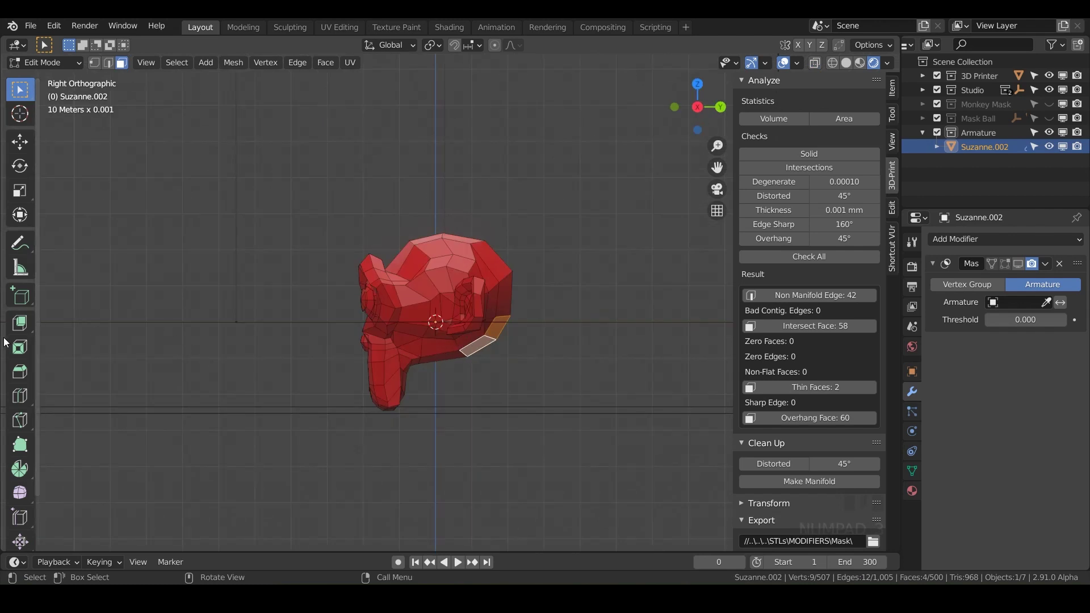
{"action": "left_click", "coordinate": [30, 320]}
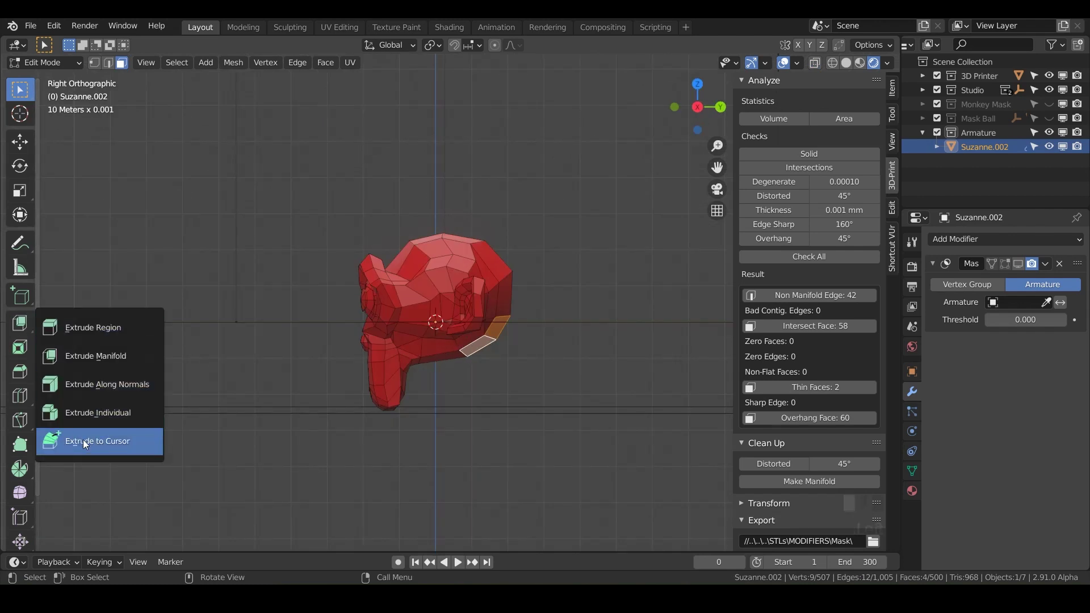
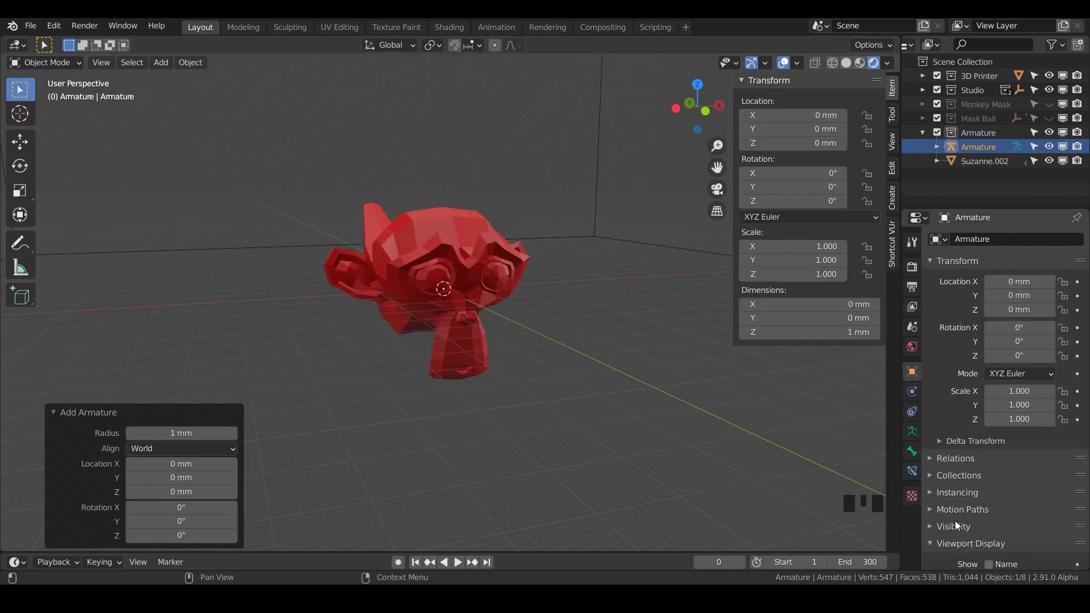
Add a single-bone armature at the scene centre and show it in front through the monkey mesh
{"action": "left_click_drag", "start_coordinate": [933, 528], "coordinate": [942, 535]}
{"action": "scroll", "scroll_direction": "down", "scroll_amount": 3}
{"action": "left_click", "coordinate": [991, 515]}
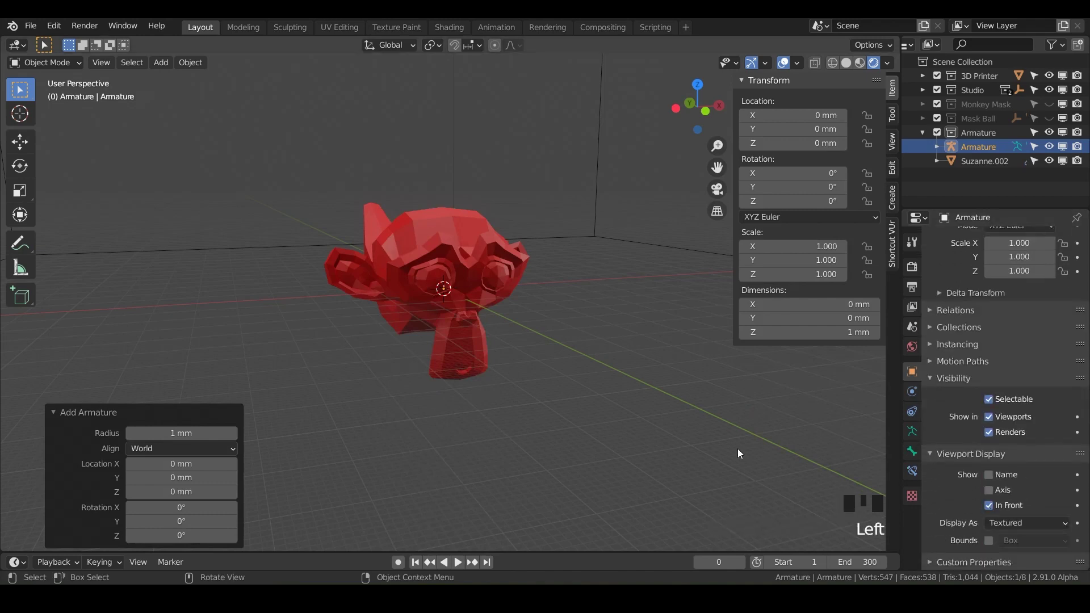
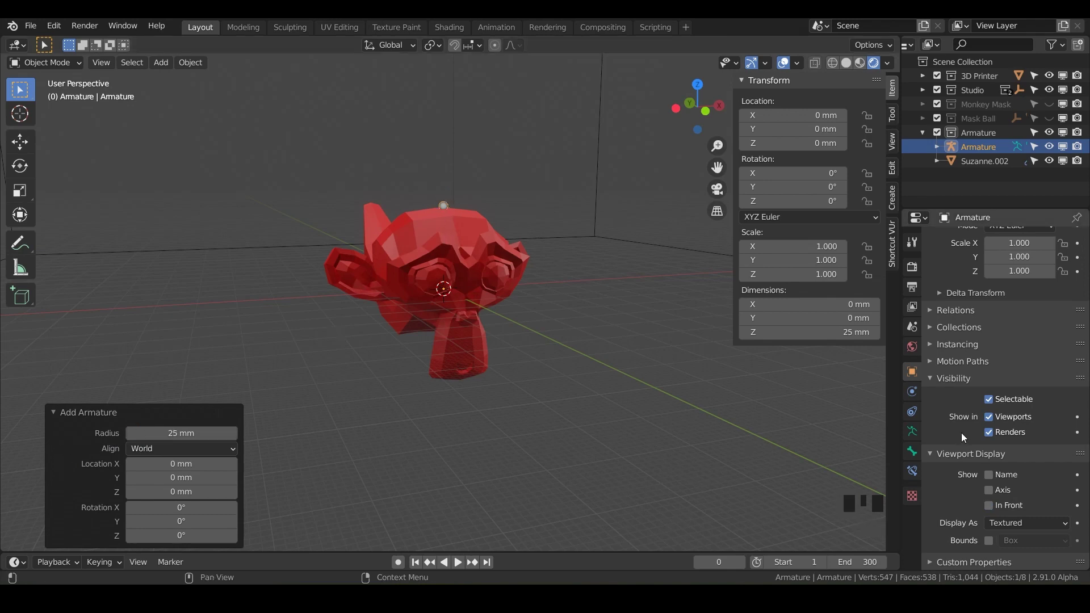
{"action": "left_click", "coordinate": [992, 511]}
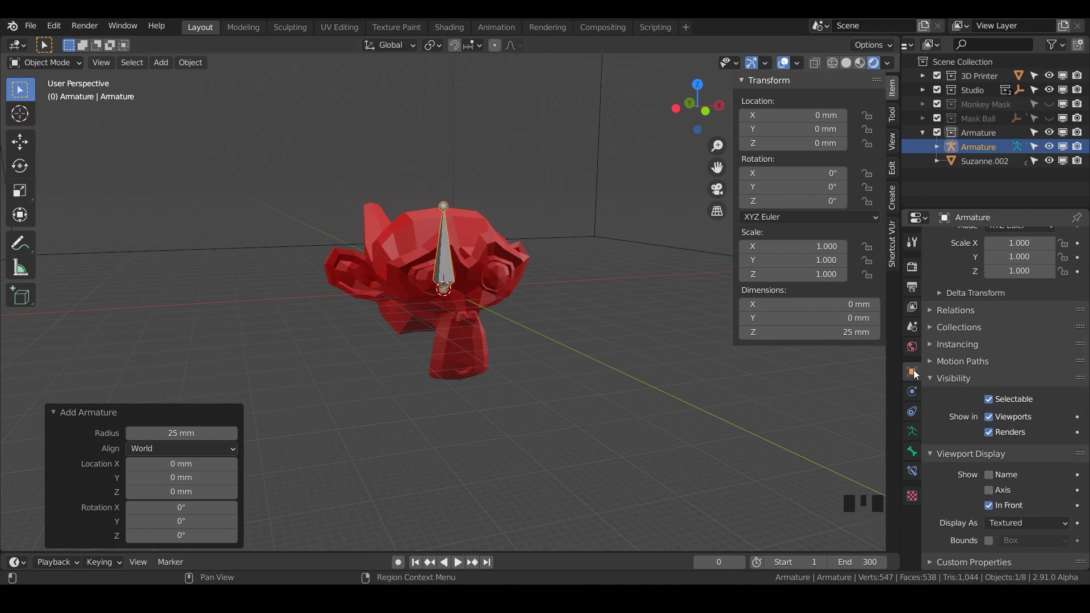
{"action": "left_click_drag", "start_coordinate": [930, 458], "coordinate": [1030, 558]}
{"action": "scroll", "scroll_direction": "down", "scroll_amount": 3}
{"action": "double_click", "coordinate": [991, 513]}
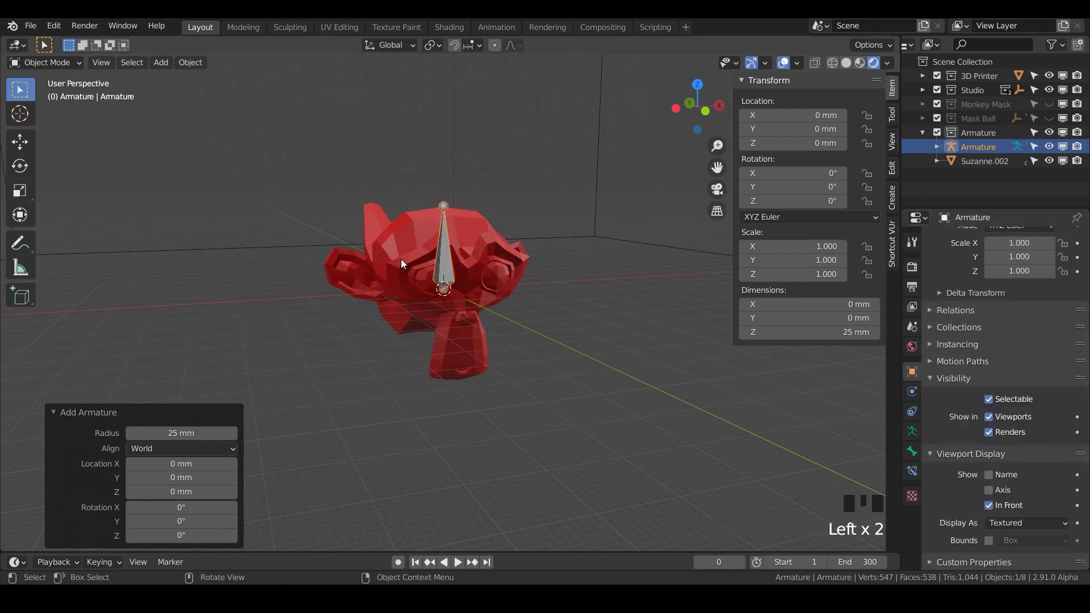
Orbit around the stretched Suzanne to check the bone placement inside her head
{"action": "left_click_drag", "start_coordinate": [436, 301], "coordinate": [505, 276]}
{"action": "scroll", "scroll_direction": "up", "scroll_amount": 3}
{"action": "left_click_drag", "start_coordinate": [500, 285], "coordinate": [503, 271]}
{"action": "left_click", "coordinate": [503, 270]}
{"action": "left_click", "coordinate": [498, 238]}
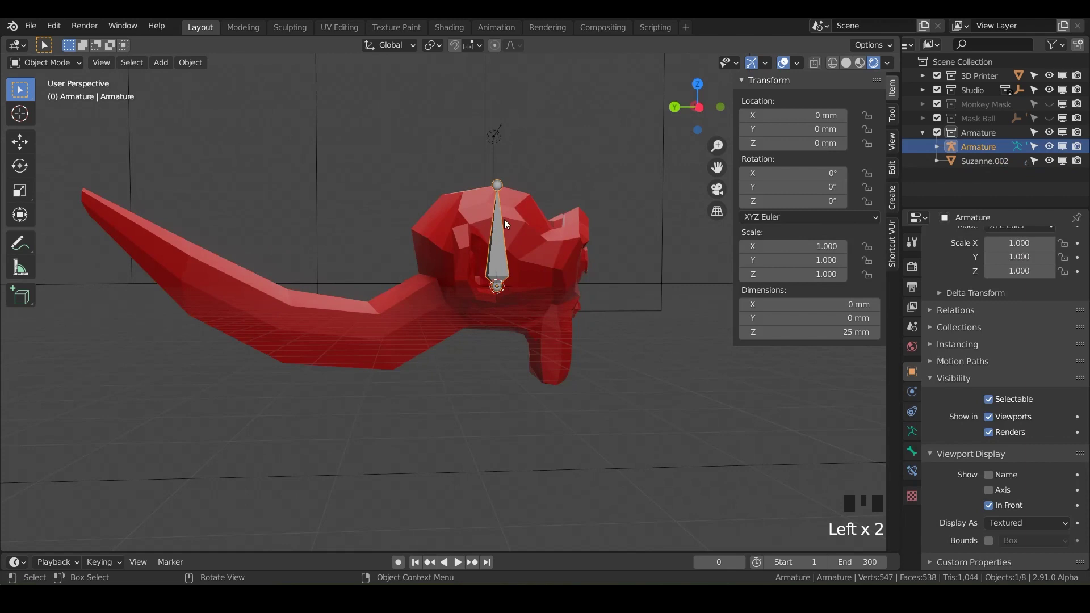
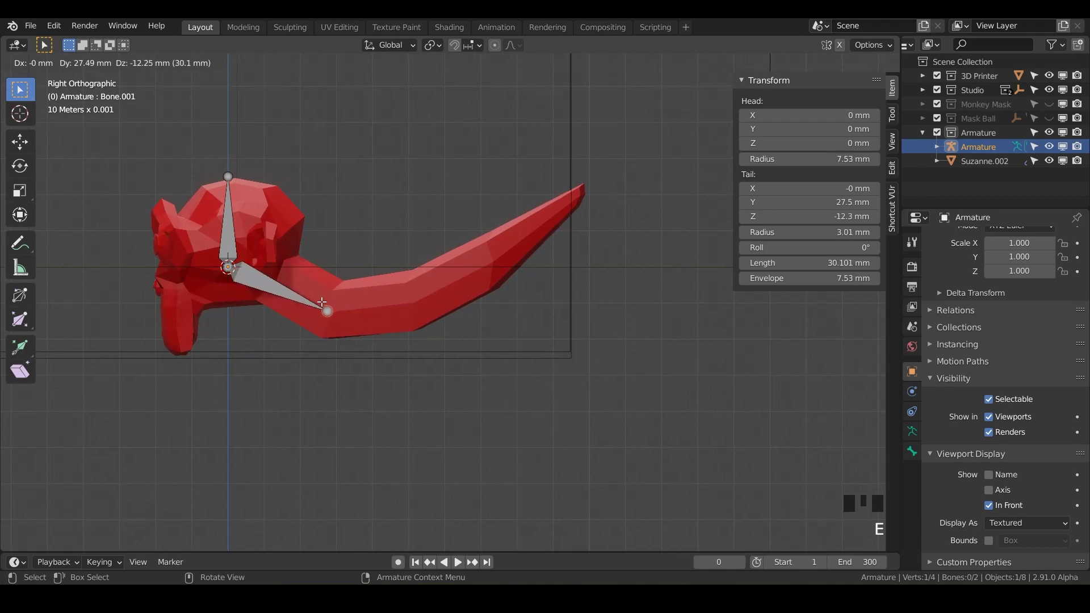
Extrude three more bones from the head bone down along Suzanne's tail to its tip
{"action": "key", "text": "e"}
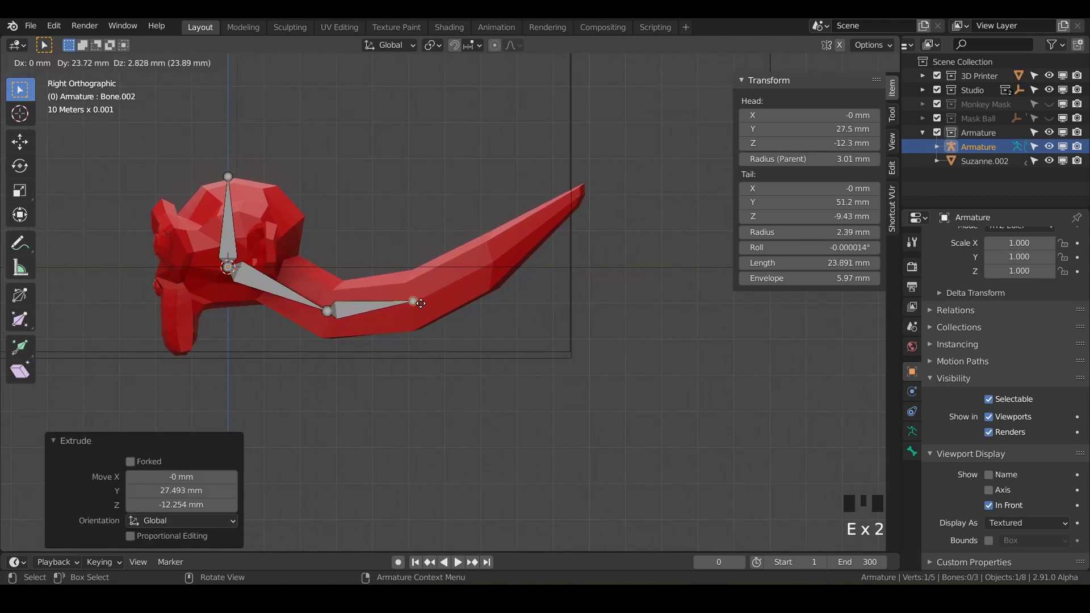
{"action": "key", "text": "e"}
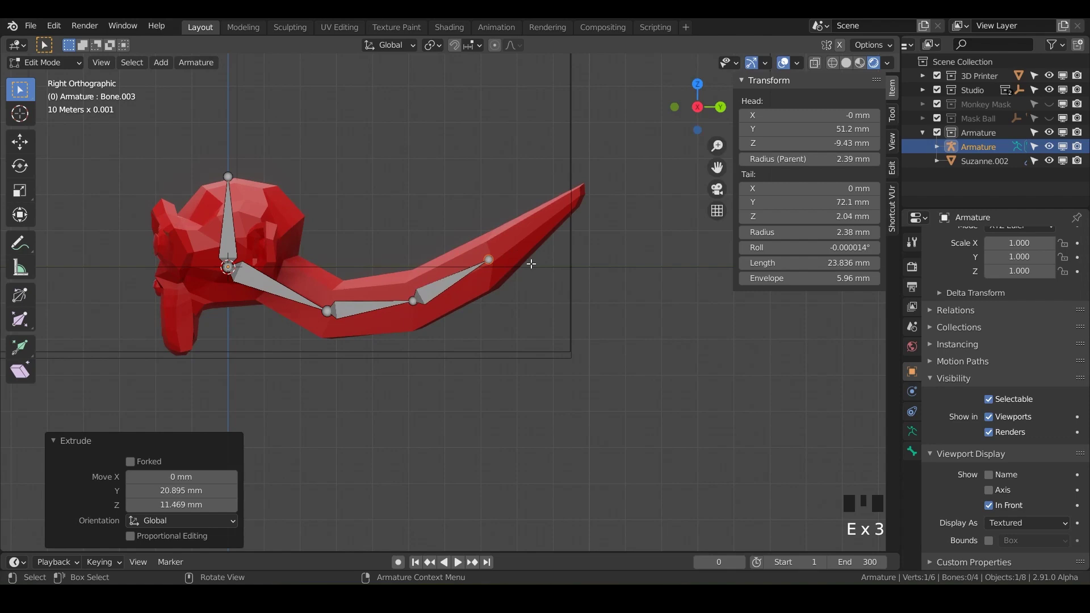
{"action": "key", "text": "e"}
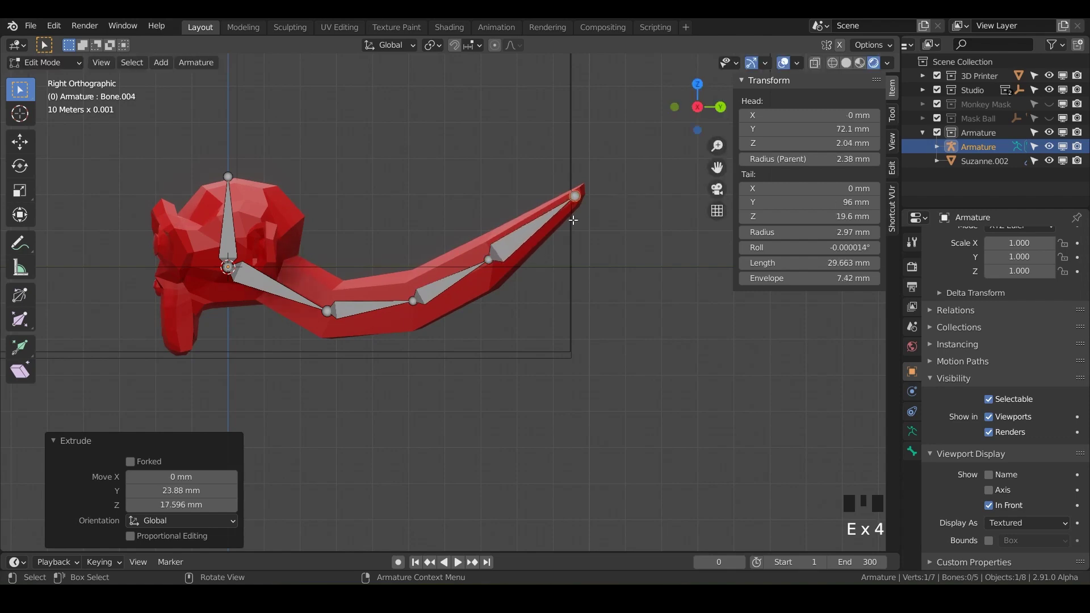
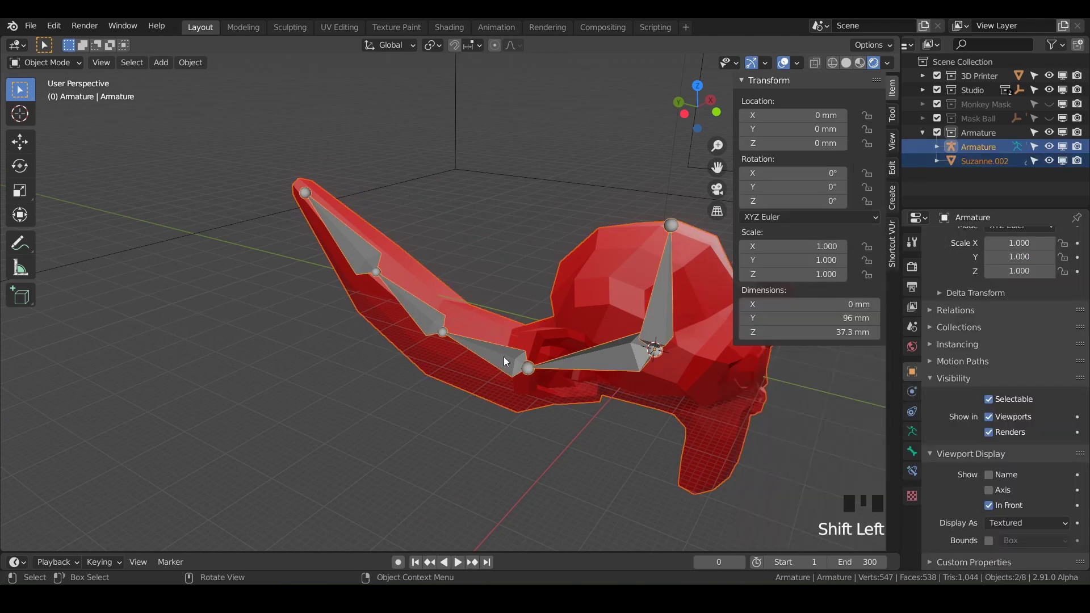
Parent Suzanne.002 to the armature with automatic weights and confirm the hierarchy in the outliner
{"action": "key", "text": "ctrl+p"}
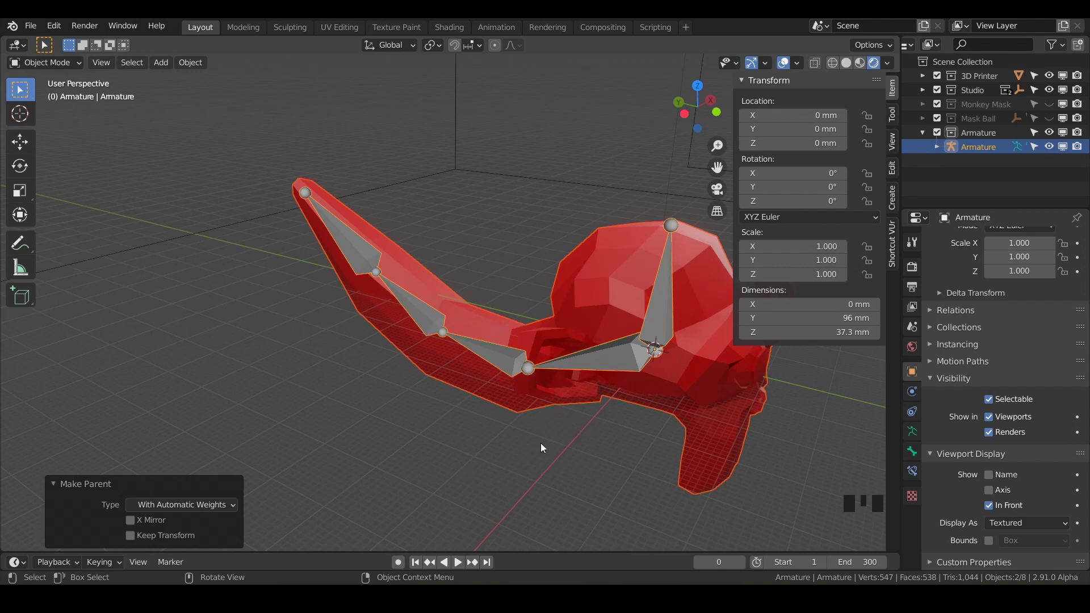
{"action": "left_click_drag", "start_coordinate": [467, 380], "coordinate": [971, 161]}
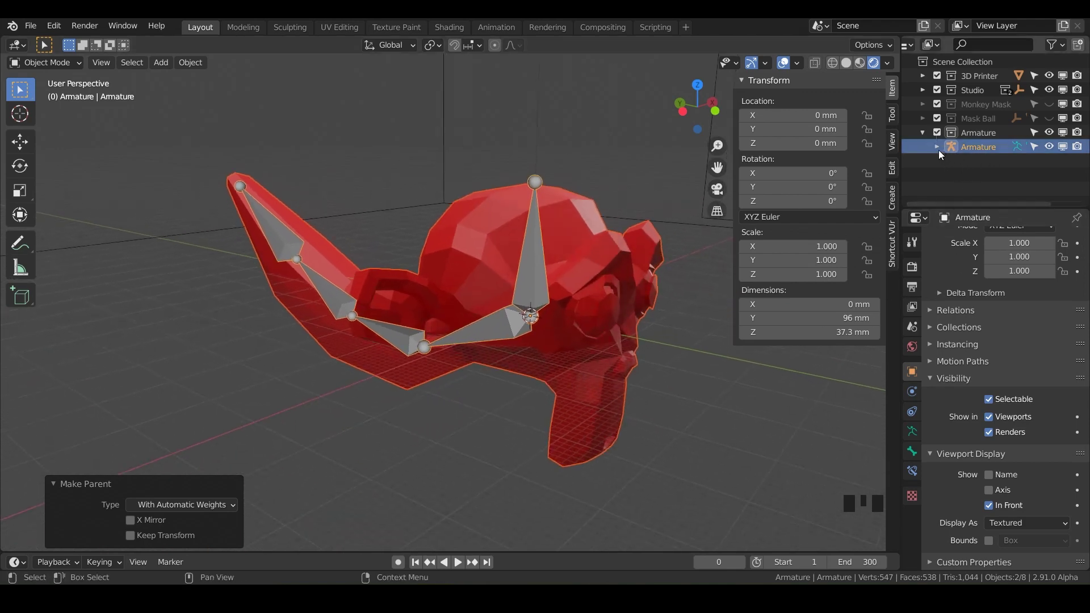
{"action": "left_click", "coordinate": [939, 154]}
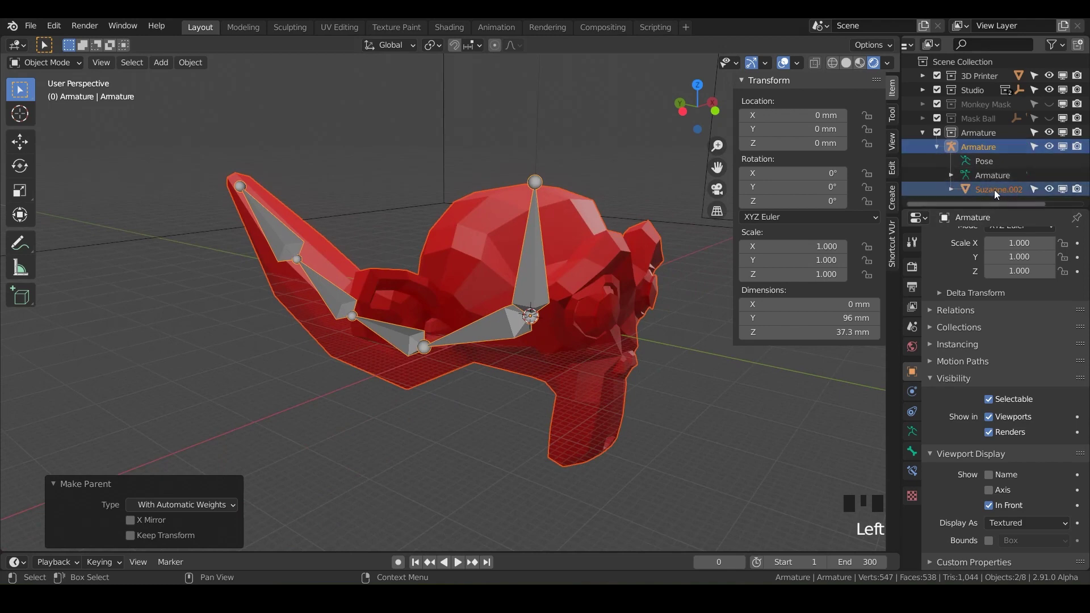
{"action": "left_click", "coordinate": [942, 157]}
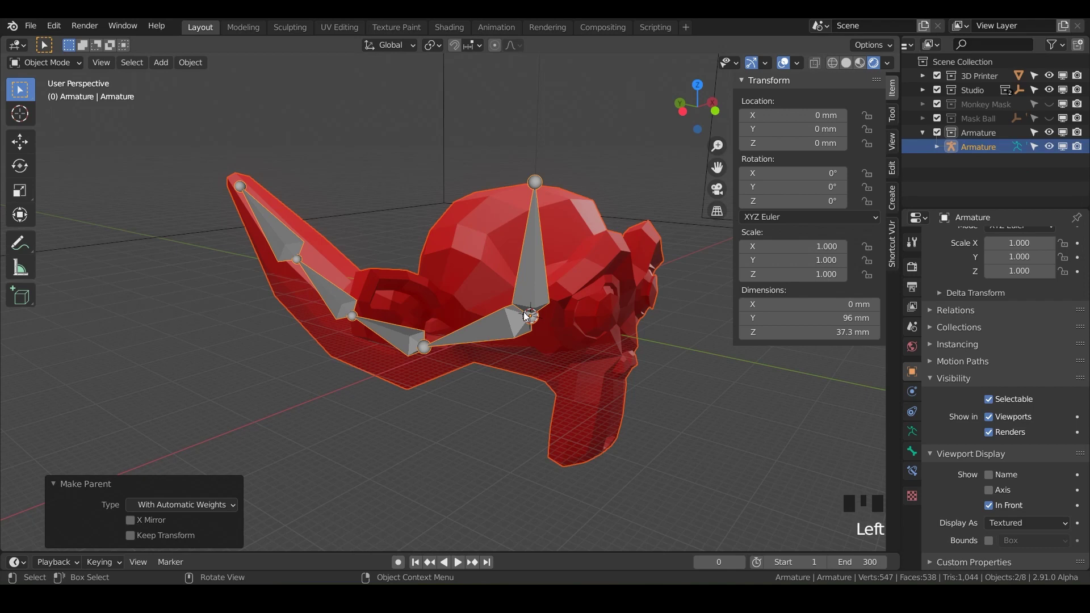
In Pose Mode rotate the head bone and successive tail bones into new angles with R
{"action": "left_click_drag", "start_coordinate": [49, 67], "coordinate": [534, 180]}
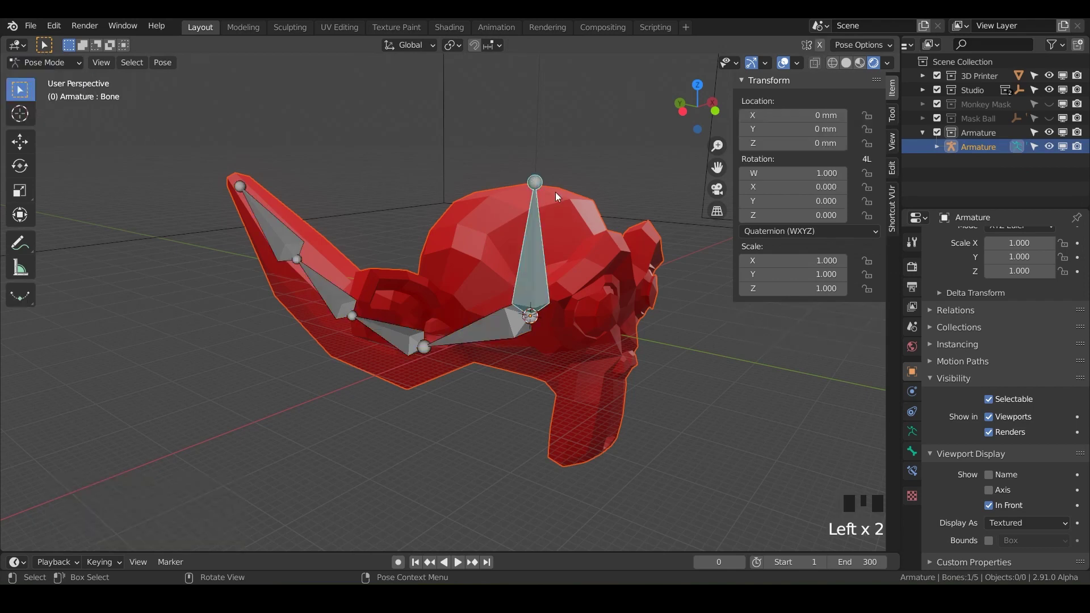
{"action": "key", "text": "r"}
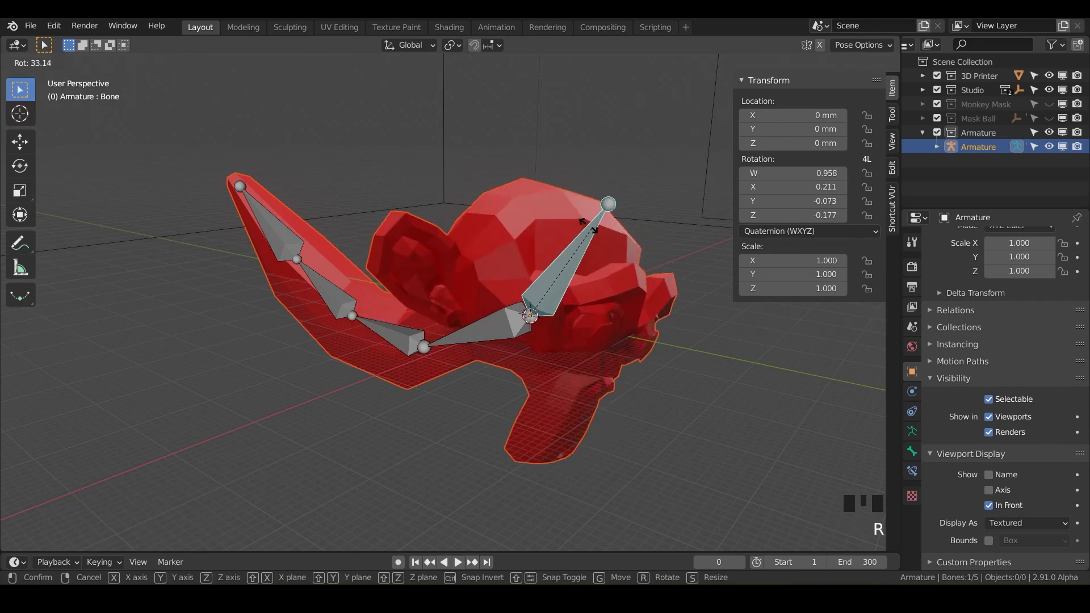
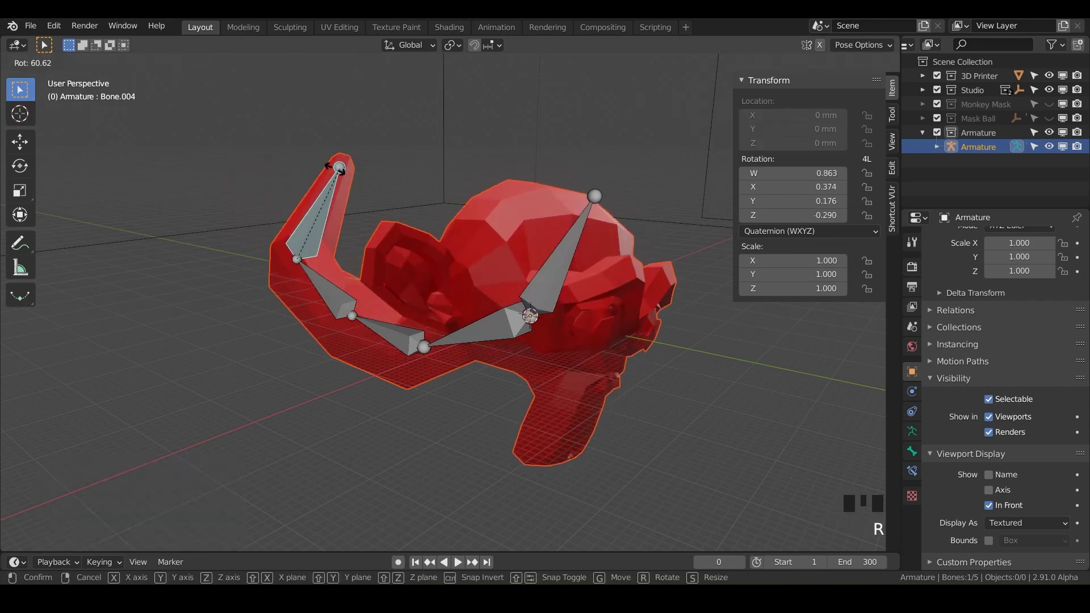
{"action": "left_click", "coordinate": [358, 323]}
{"action": "key", "text": "r"}
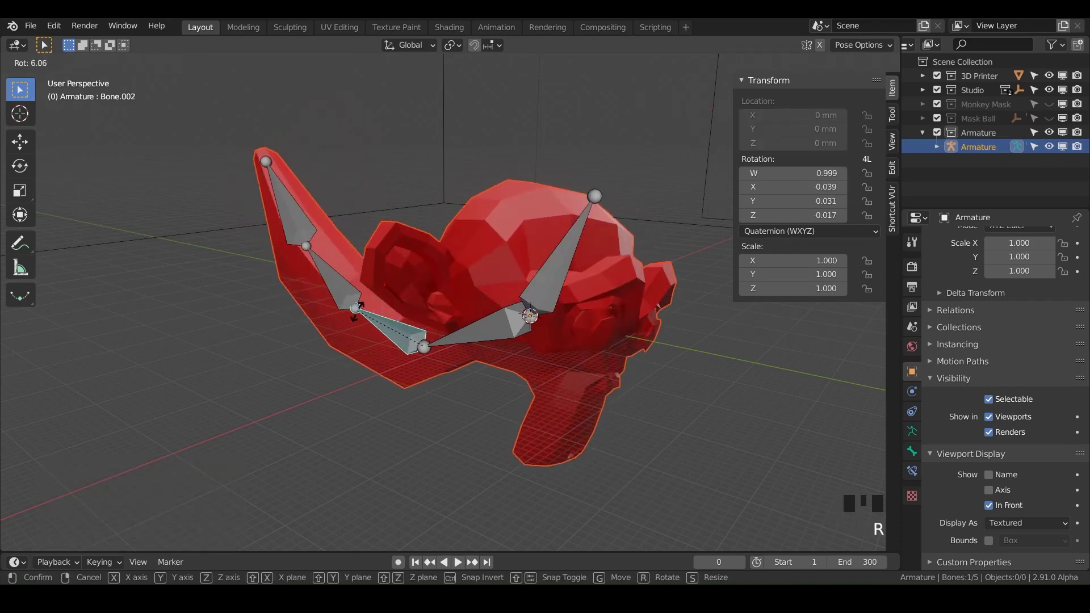
{"action": "left_click", "coordinate": [362, 307]}
{"action": "key", "text": "r"}
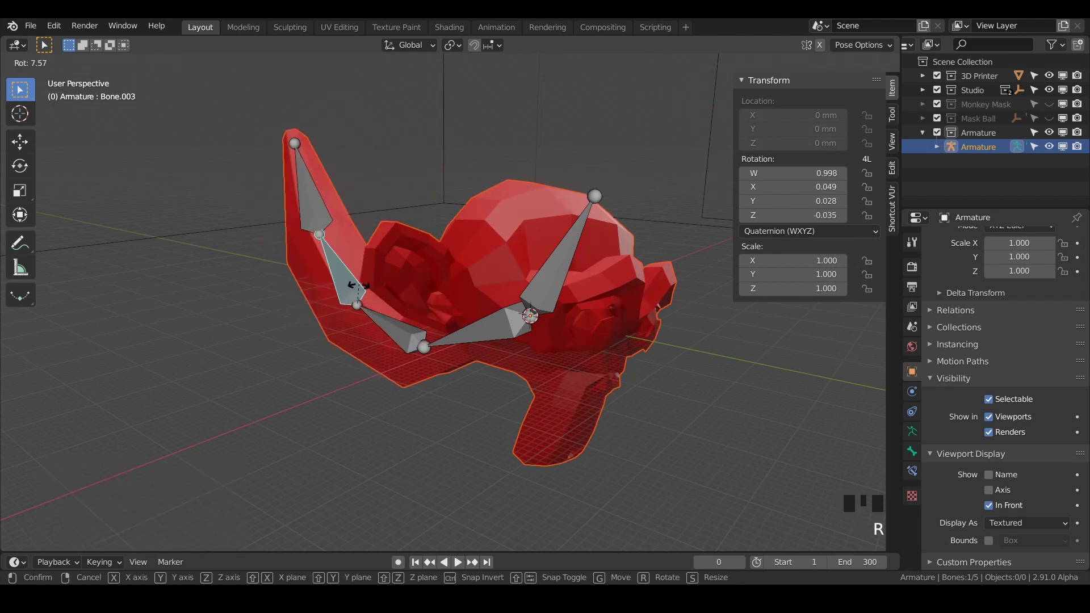
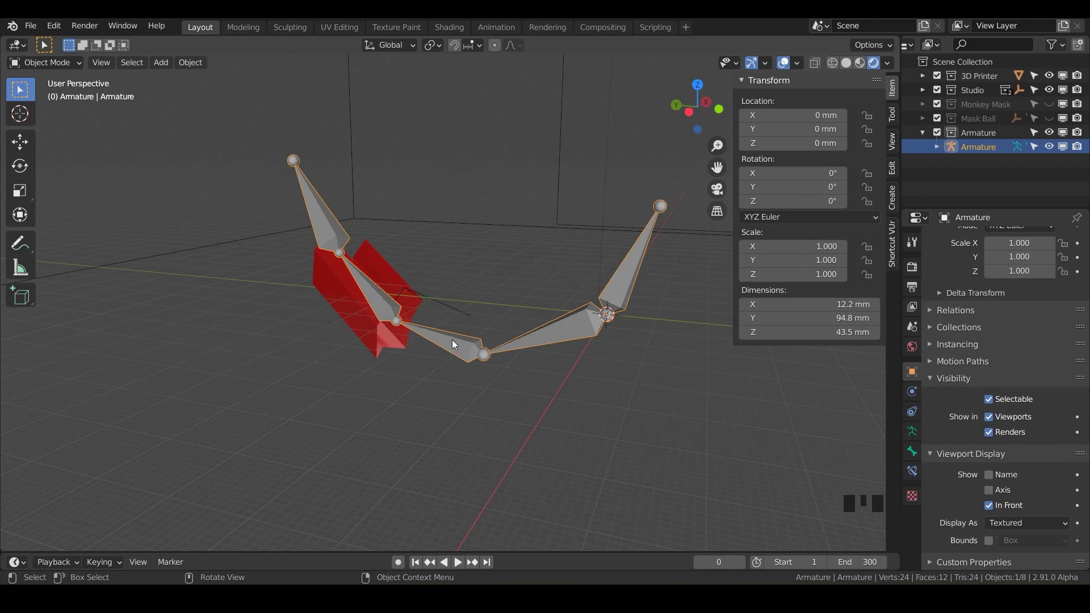
Enter Pose Mode and pick out tail bones while orbiting around the armature
{"action": "left_click_drag", "start_coordinate": [53, 66], "coordinate": [454, 316]}
{"action": "left_click", "coordinate": [456, 344]}
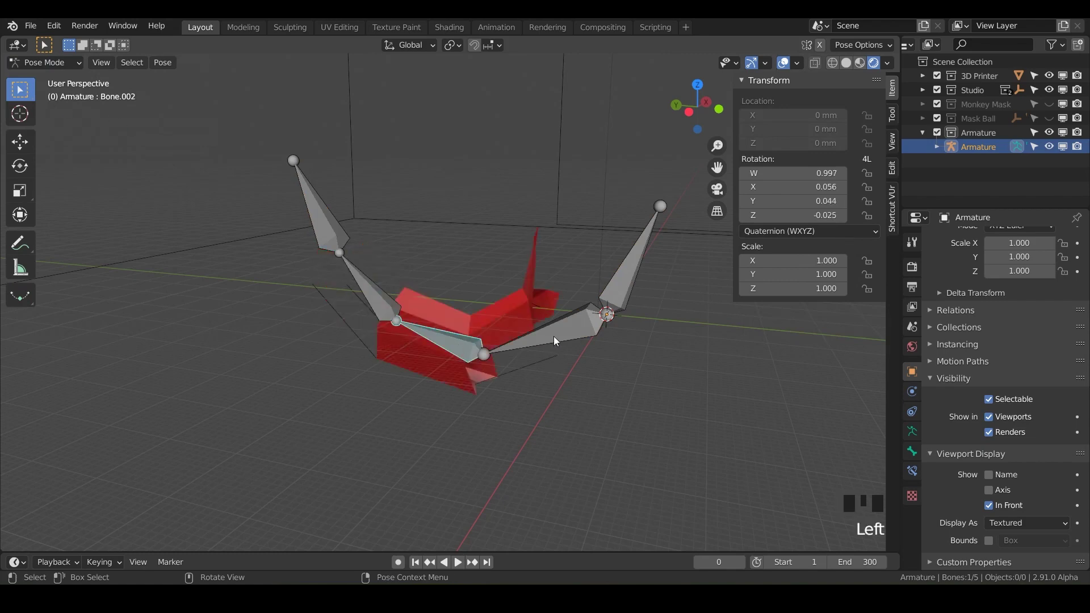
{"action": "left_click", "coordinate": [556, 334]}
{"action": "left_click", "coordinate": [632, 275]}
{"action": "left_click_drag", "start_coordinate": [612, 295], "coordinate": [357, 240]}
{"action": "left_click", "coordinate": [356, 240]}
{"action": "left_click", "coordinate": [413, 307]}
{"action": "left_click", "coordinate": [483, 357]}
Continue inspecting and selecting bones along the tail from several angles
{"action": "left_click_drag", "start_coordinate": [505, 357], "coordinate": [401, 347]}
{"action": "left_click", "coordinate": [401, 347]}
{"action": "left_click_drag", "start_coordinate": [437, 374], "coordinate": [585, 258]}
{"action": "left_click", "coordinate": [585, 258]}
{"action": "left_click_drag", "start_coordinate": [596, 263], "coordinate": [524, 288]}
{"action": "left_click", "coordinate": [524, 287]}
{"action": "left_click", "coordinate": [411, 315]}
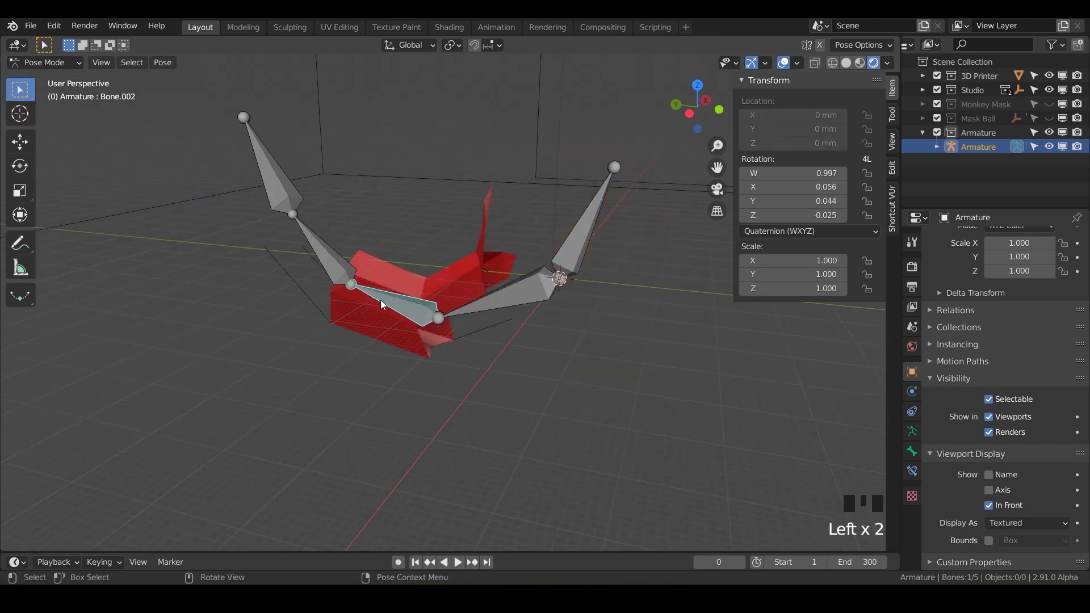
Rotate the selected tail bones upright so Suzanne's head becomes visible again
{"action": "left_click_drag", "start_coordinate": [385, 339], "coordinate": [406, 333]}
{"action": "key", "text": "r"}
{"action": "left_click_drag", "start_coordinate": [461, 337], "coordinate": [73, 71]}
{"action": "left_click_drag", "start_coordinate": [73, 64], "coordinate": [1055, 106]}
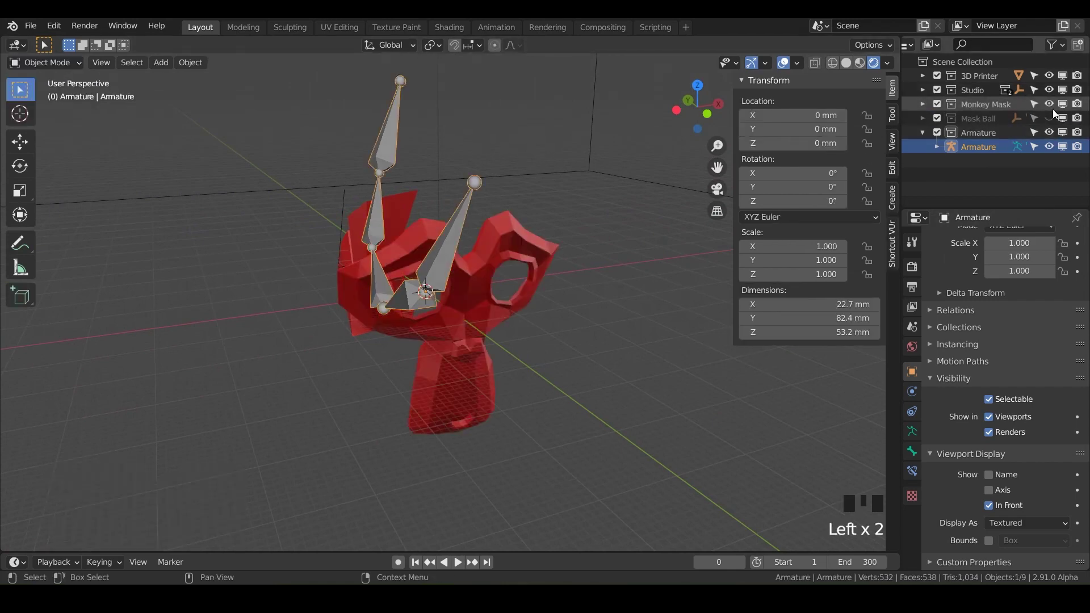
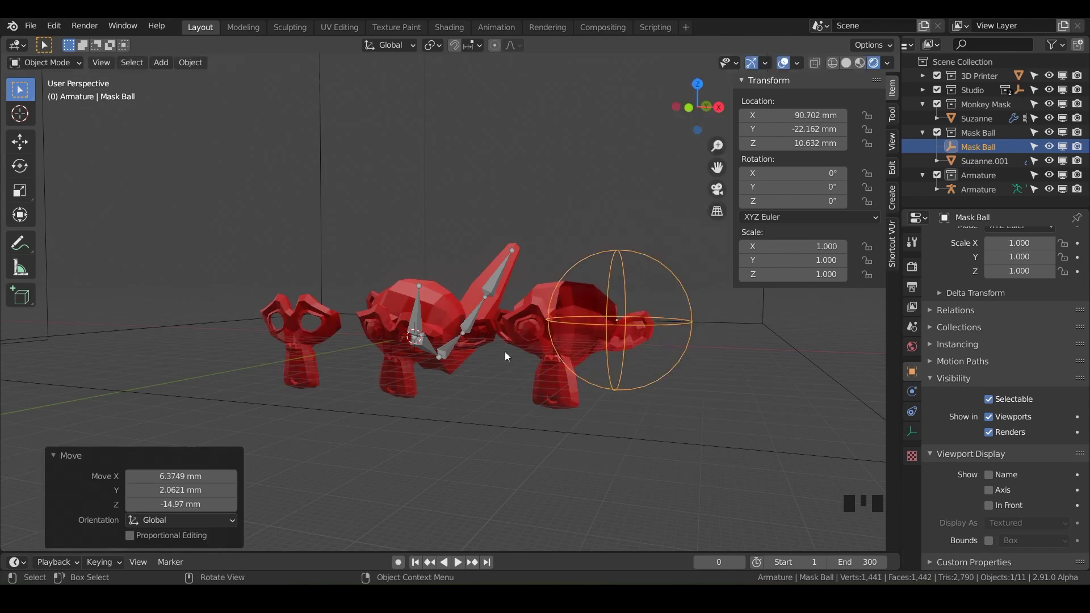
Orbit and zoom the viewport closer to the three Suzannes side by side
{"action": "left_click_drag", "start_coordinate": [313, 354], "coordinate": [606, 367]}
{"action": "scroll", "scroll_direction": "up", "scroll_amount": 3}
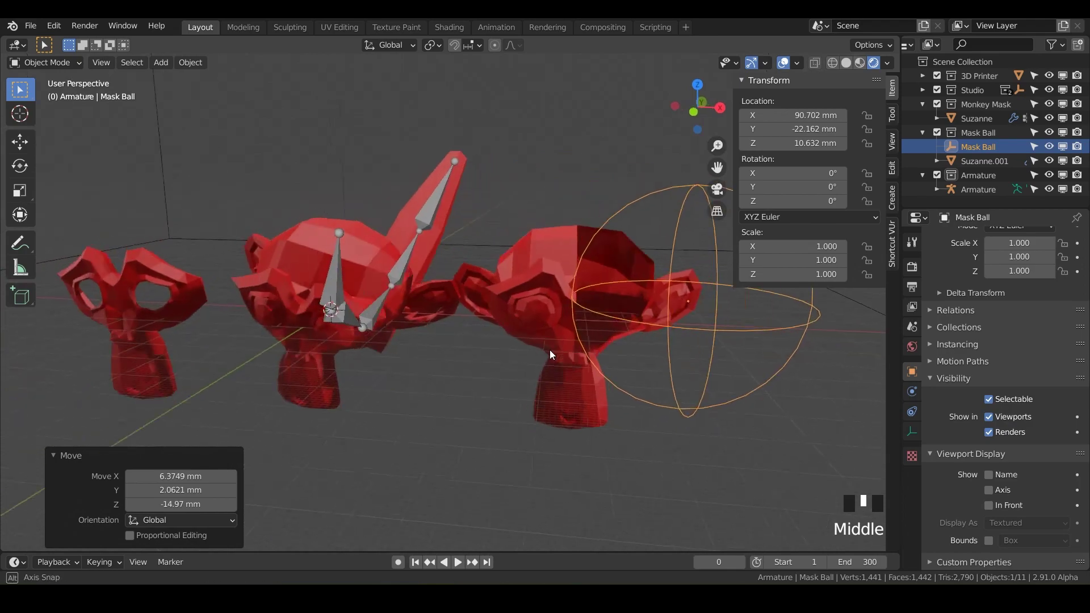